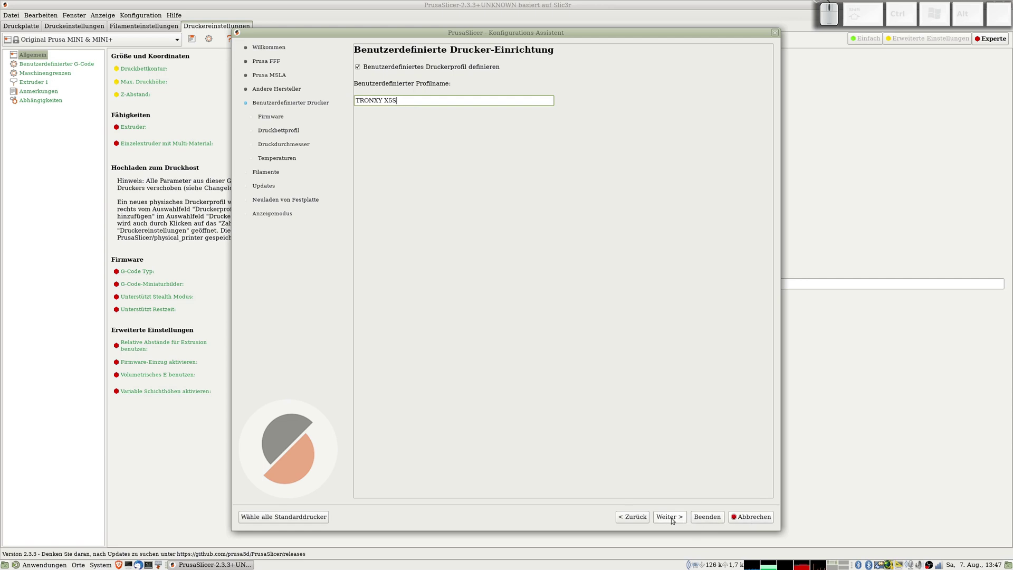
# Step: Choose Marlin as the firmware type for the custom TRONXY X5S printer
pyautogui.click(674, 520)
pyautogui.click(403, 143)
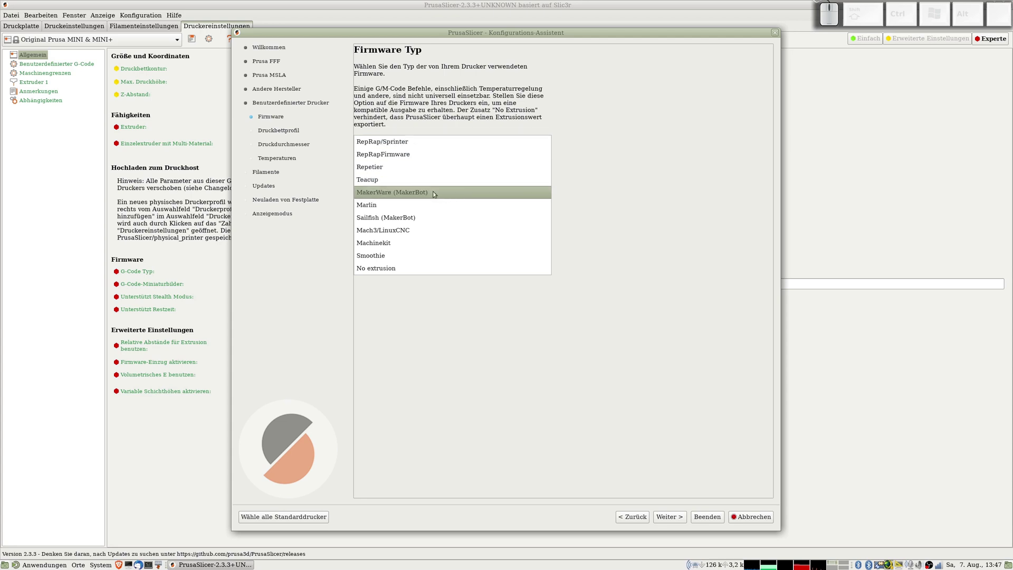
pyautogui.click(415, 206)
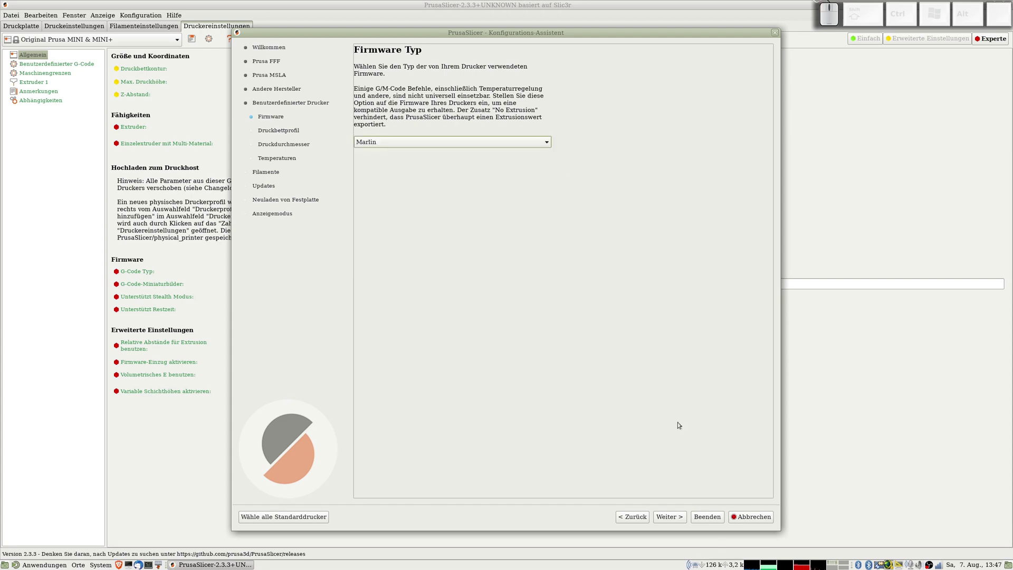
pyautogui.click(669, 517)
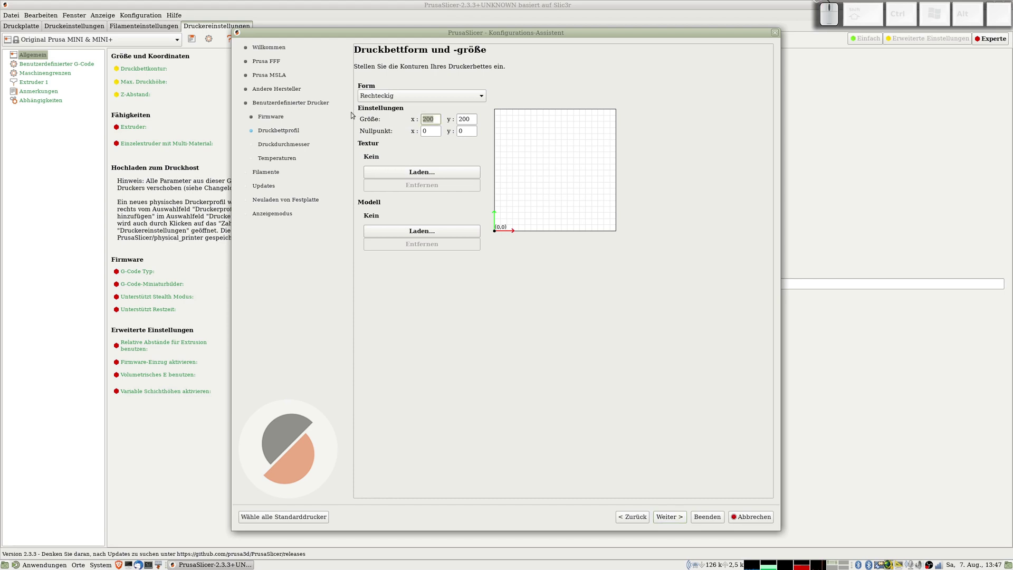
# Step: Enter a rectangular bed size of 330 × 330 mm
pyautogui.press('KP_3')
pyautogui.press('KP_3')
pyautogui.press('KP_0')
pyautogui.press('Tab')
pyautogui.press('KP_3')
pyautogui.press('KP_3')
pyautogui.press('KP_0')
pyautogui.press('Tab')
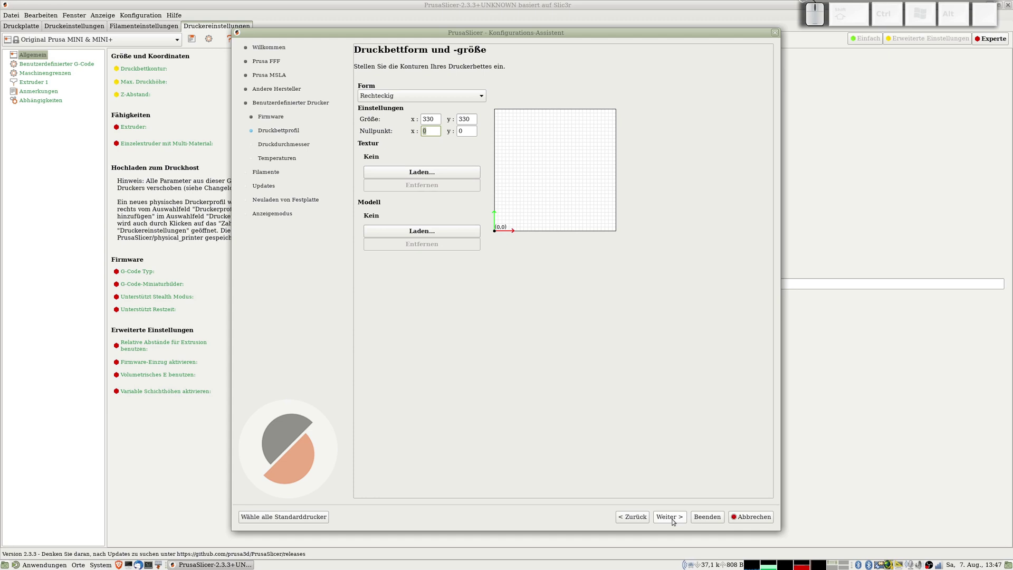
# Step: Keep 195 °C extrusion temperature and set the bed temperature to 60 °C
pyautogui.click(674, 518)
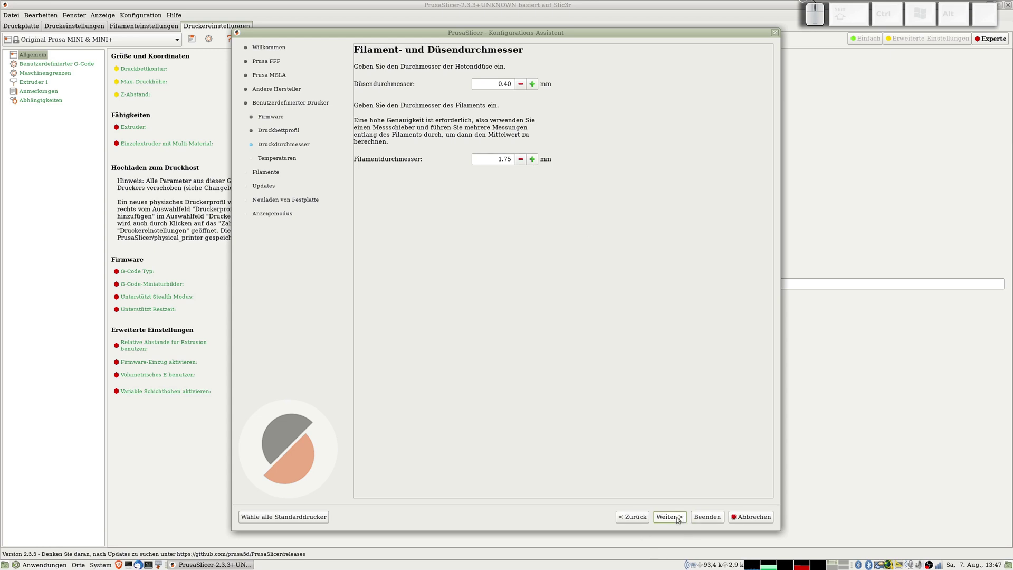
pyautogui.click(677, 520)
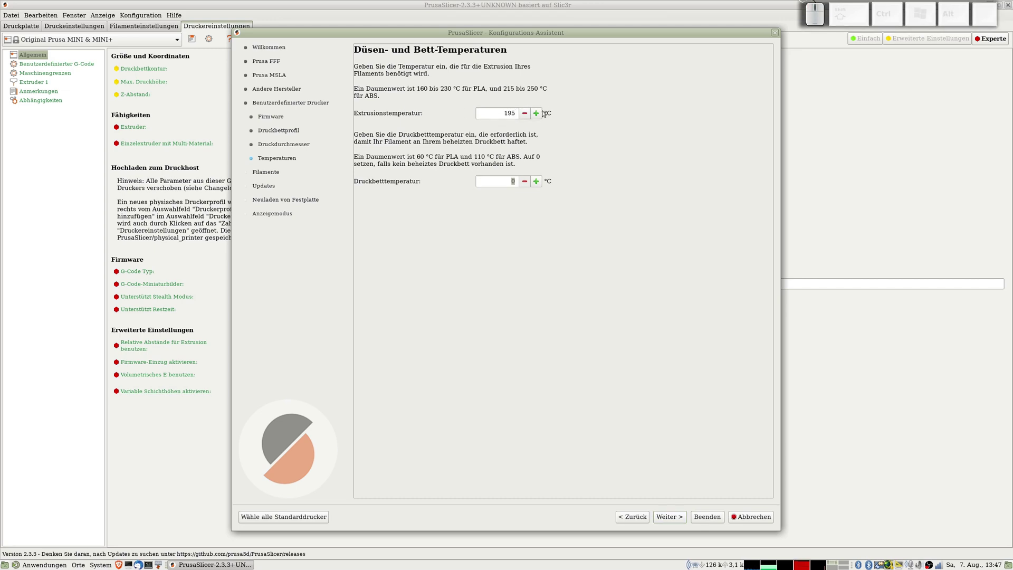
pyautogui.press('KP_6')
pyautogui.press('KP_0')
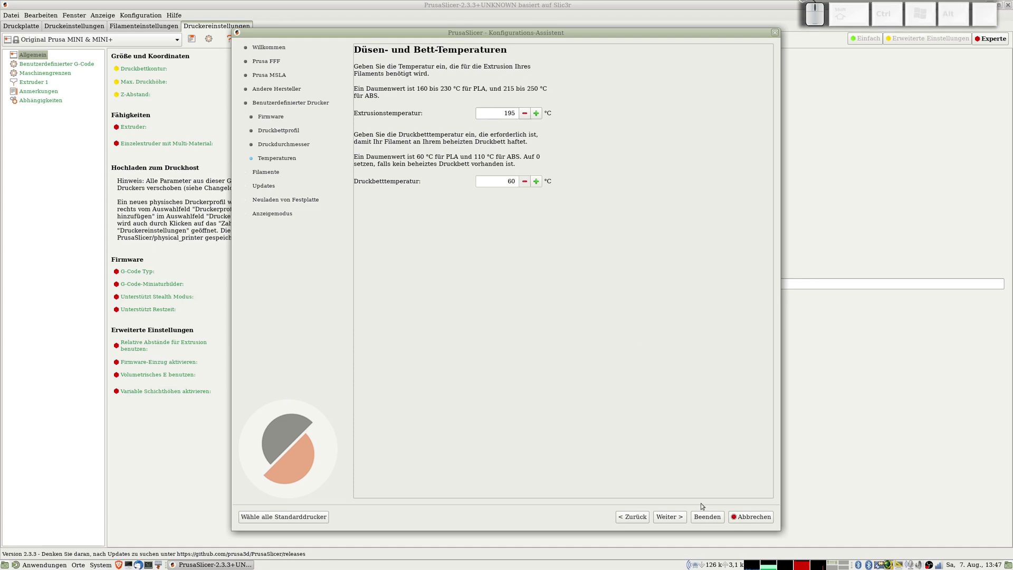
# Step: Filter filament profiles to PLA with Generic PLA ticked and dismiss the assertion warning
pyautogui.click(680, 519)
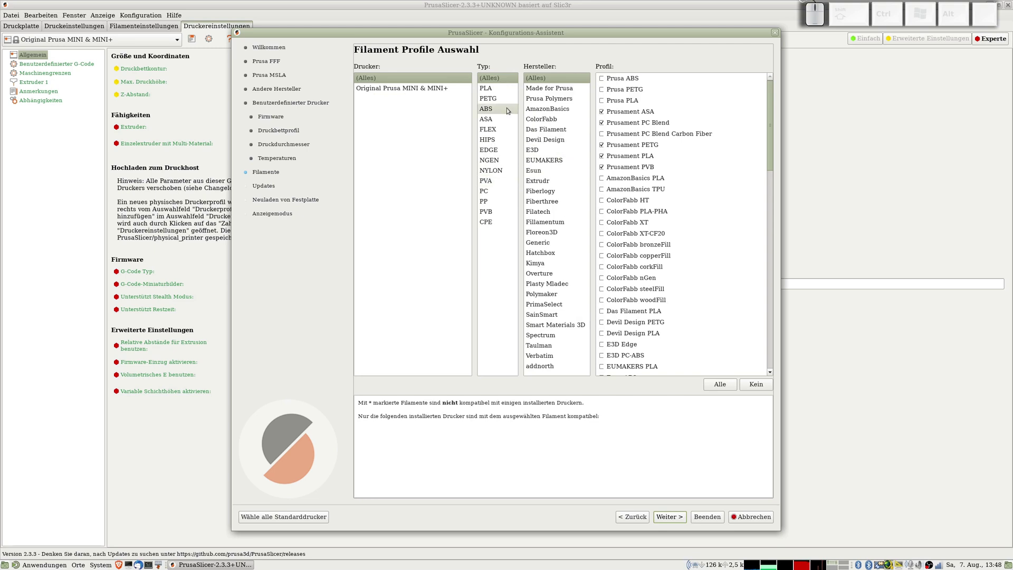
pyautogui.click(498, 92)
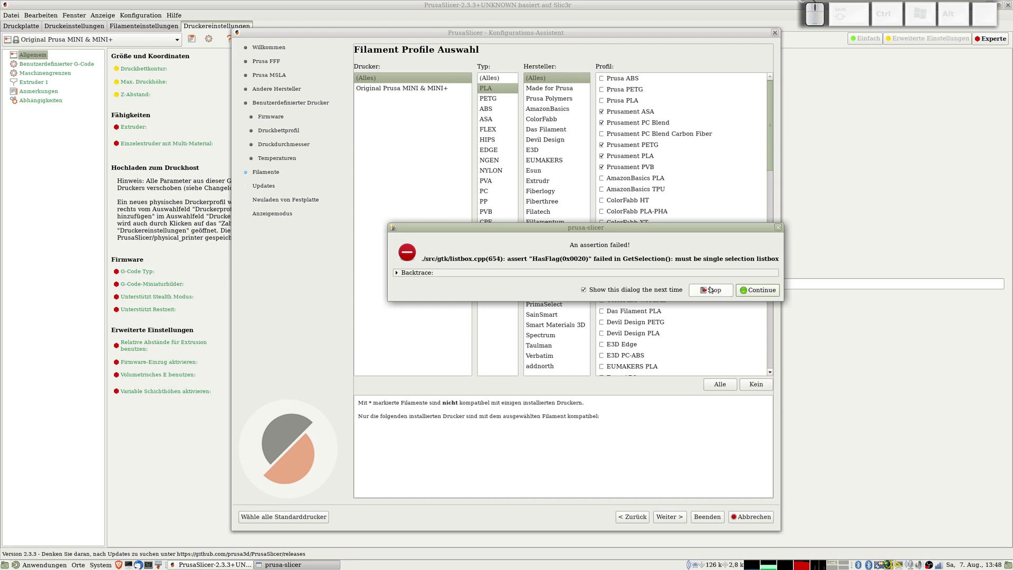
pyautogui.click(750, 290)
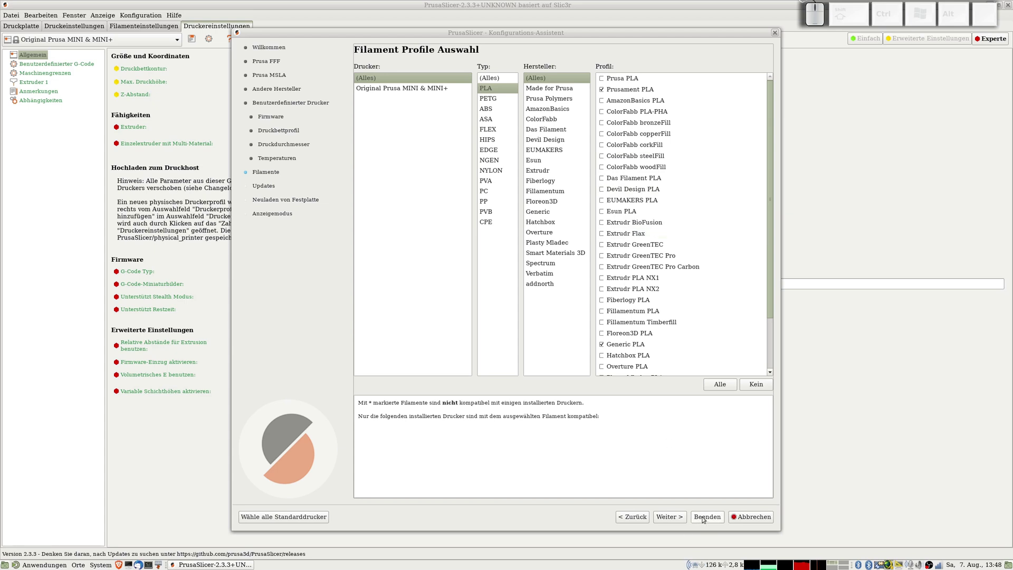
pyautogui.click(681, 521)
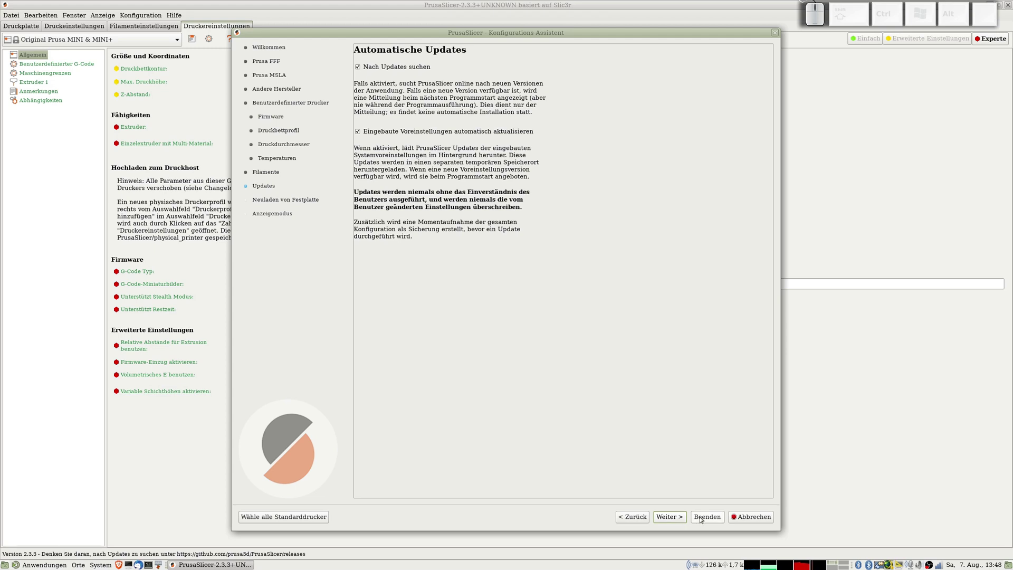
# Step: Finish the assistant saving TRONXY X5S and show extruder settings in Expert mode
pyautogui.click(704, 518)
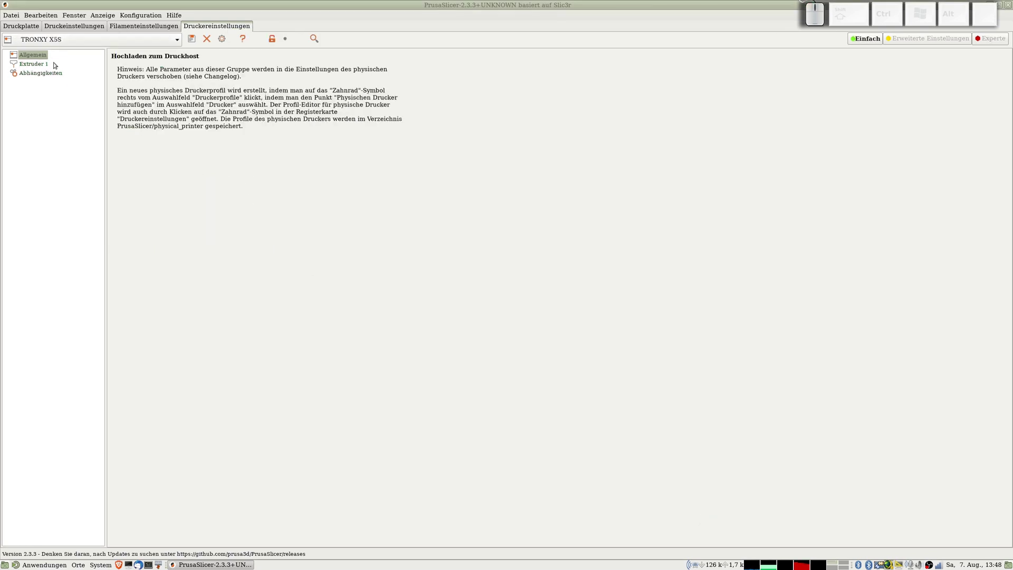
pyautogui.click(38, 65)
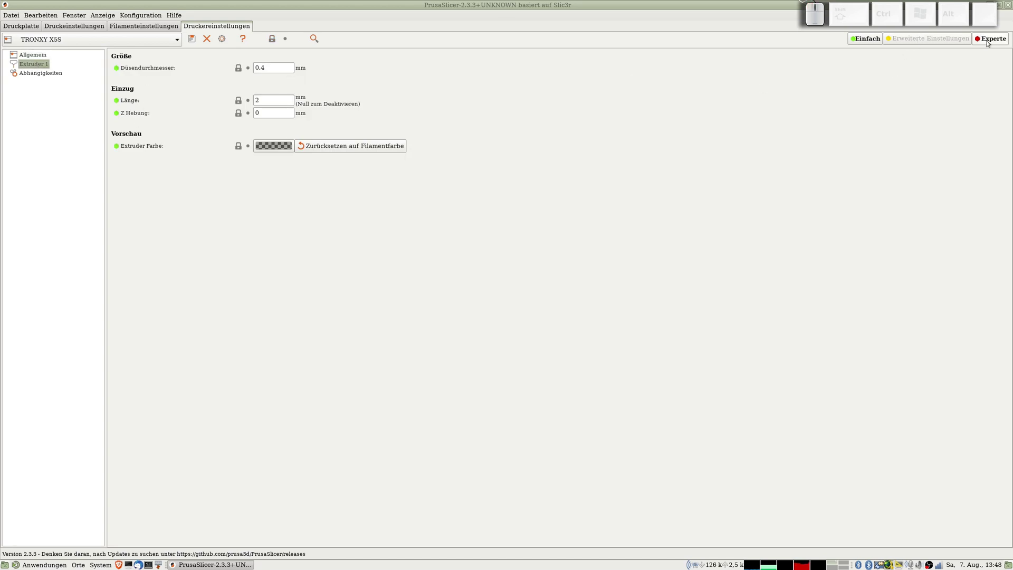
pyautogui.click(989, 42)
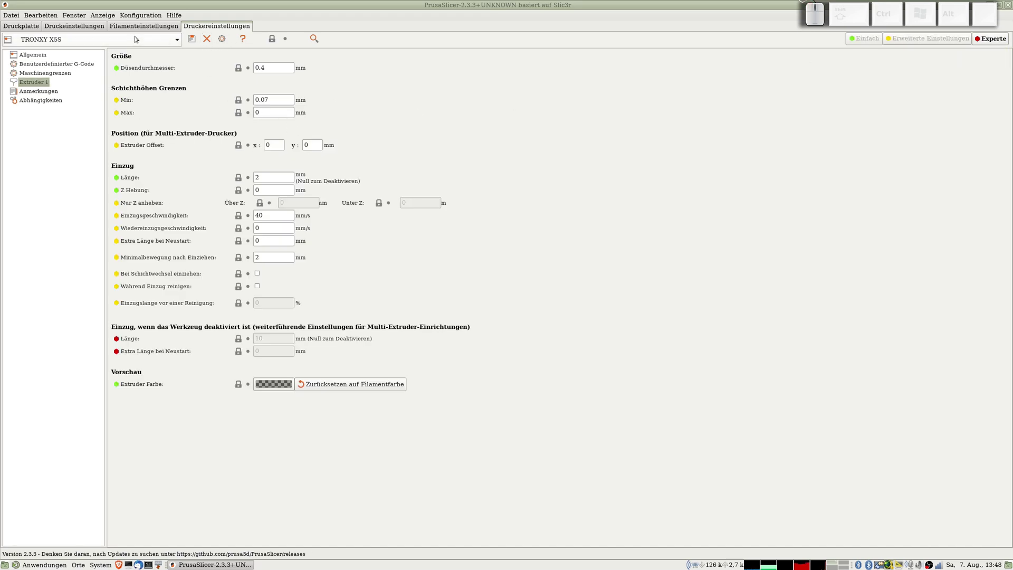
# Step: Return to the empty 330 mm build plate with TRONXY X5S profiles active
pyautogui.click(149, 28)
pyautogui.click(230, 30)
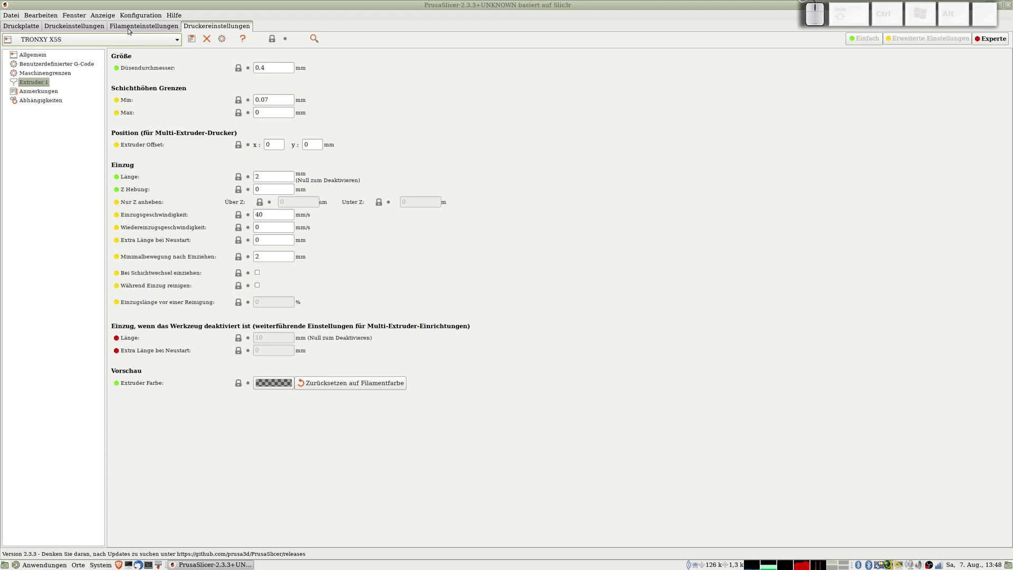
pyautogui.click(25, 26)
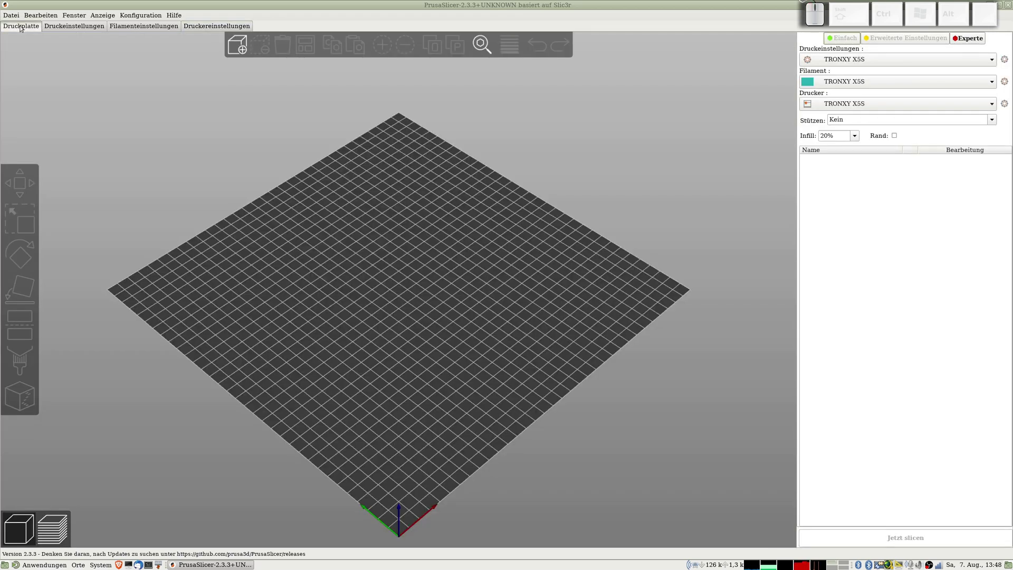
# Step: Set the print profile layer height to 0.24 mm
pyautogui.click(73, 25)
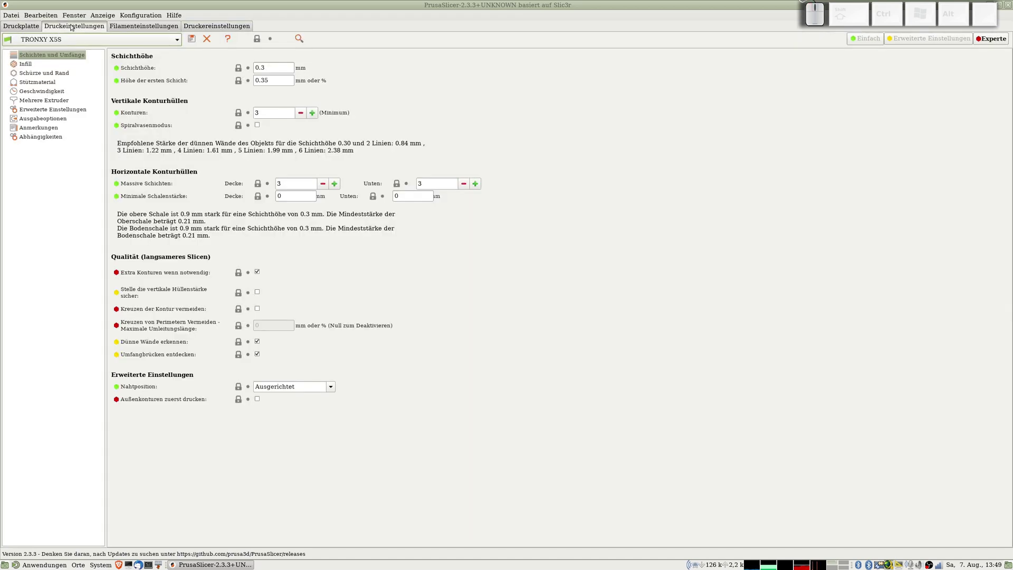
pyautogui.click(435, 191)
pyautogui.press('KP_0')
pyautogui.press('KP_Decimal')
pyautogui.press('KP_2')
pyautogui.press('KP_4')
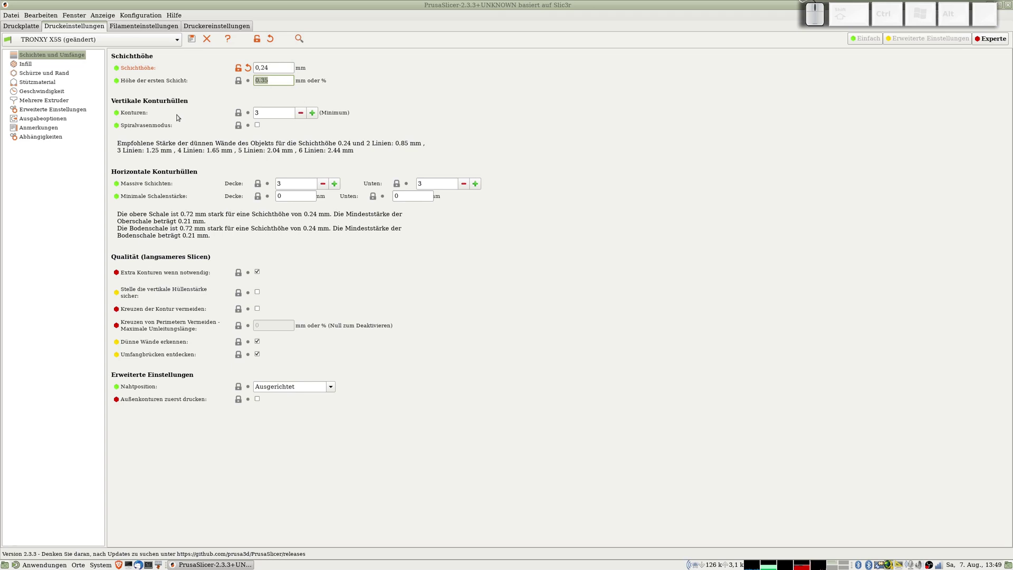
# Step: Set the first layer height to 0.16 mm
pyautogui.press('KP_0')
pyautogui.press('KP_Decimal')
pyautogui.press('KP_1')
pyautogui.press('KP_6')
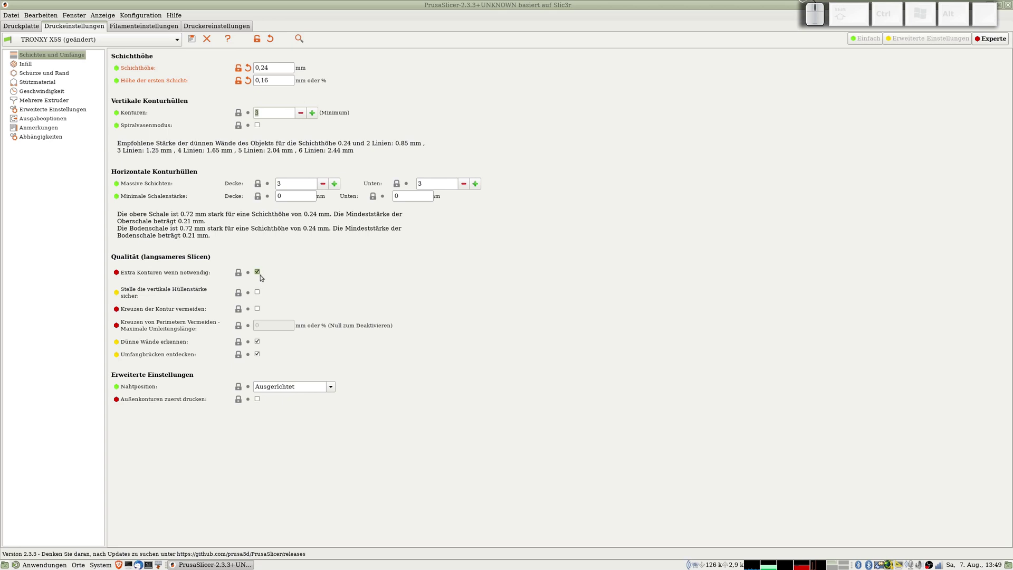
# Step: Enable avoiding crossing perimeters with a 5 mm maximum detour length
pyautogui.click(261, 273)
pyautogui.click(261, 273)
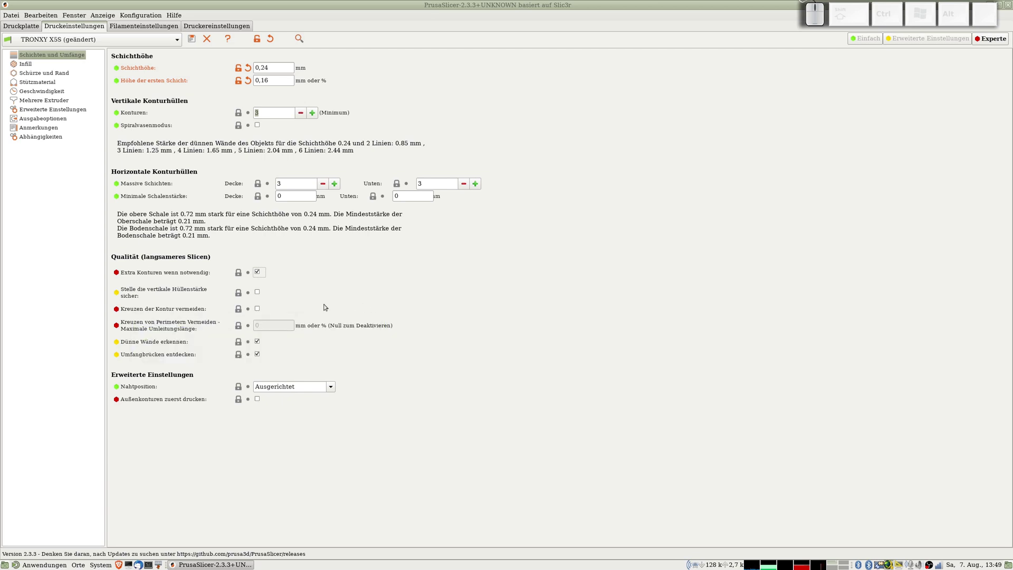
pyautogui.click(257, 311)
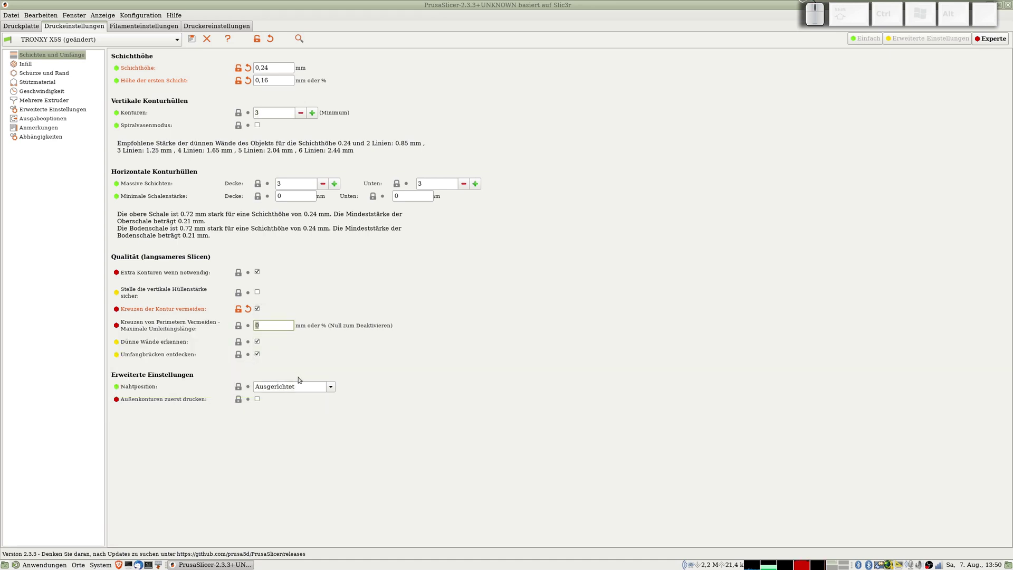
pyautogui.press('KP_5')
pyautogui.click(440, 357)
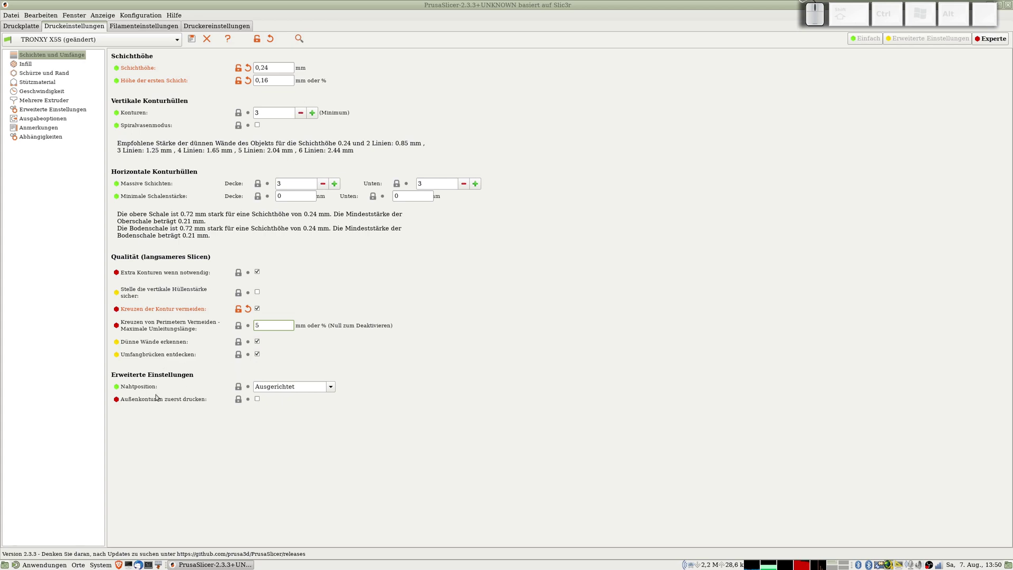
pyautogui.click(335, 386)
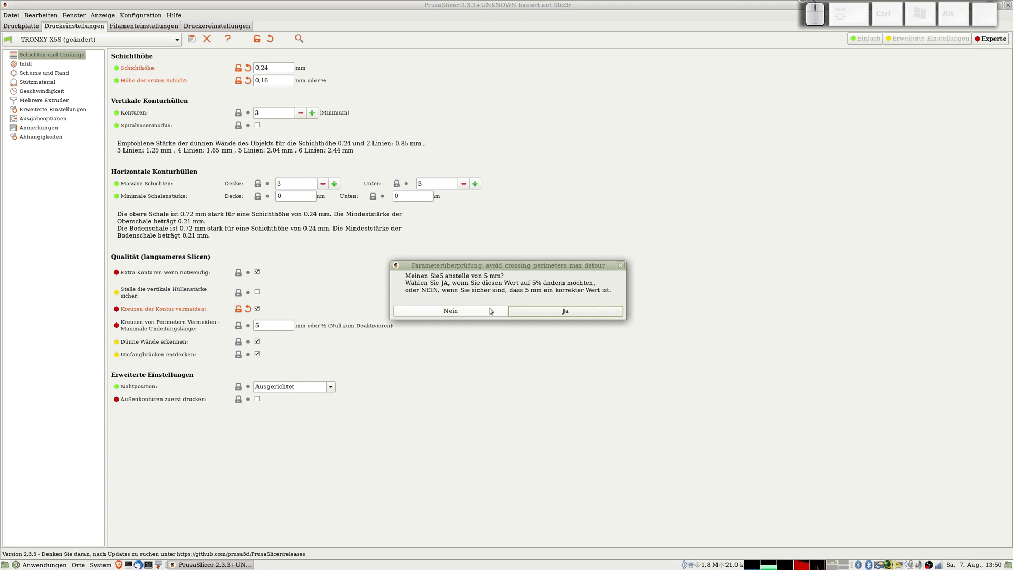
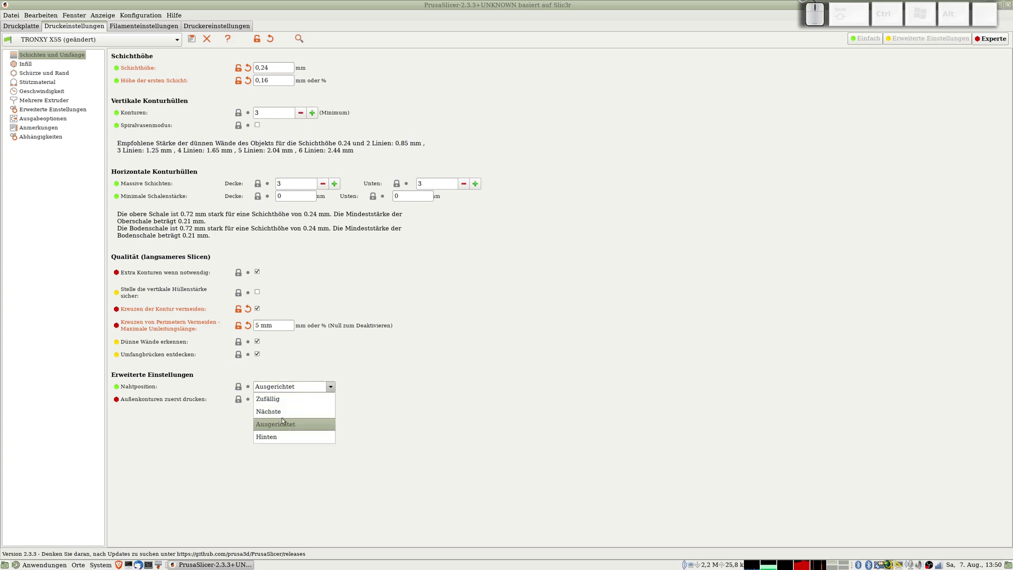
# Step: Try a random seam position, then restore it to aligned
pyautogui.click(281, 401)
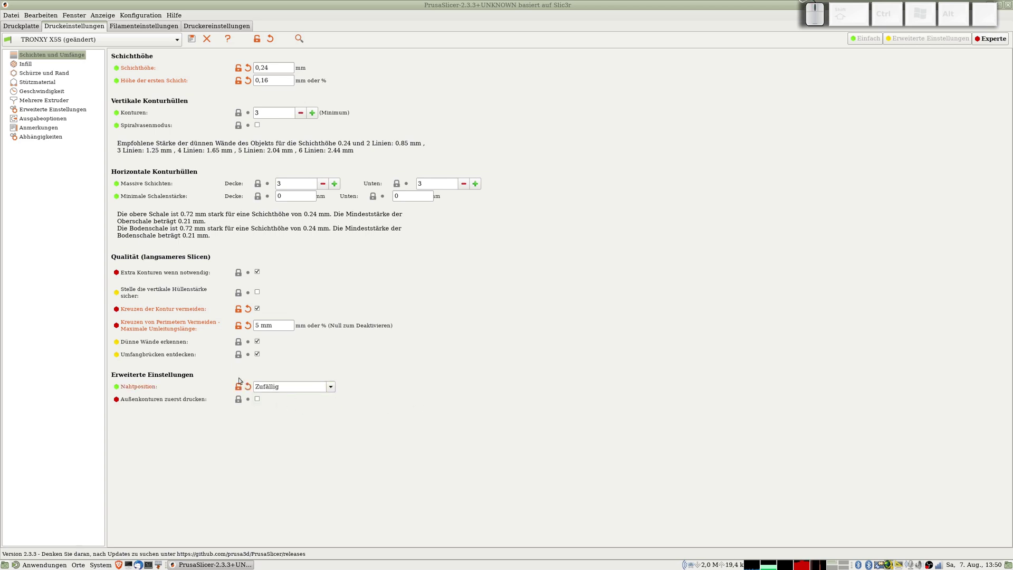
pyautogui.click(328, 387)
pyautogui.click(287, 421)
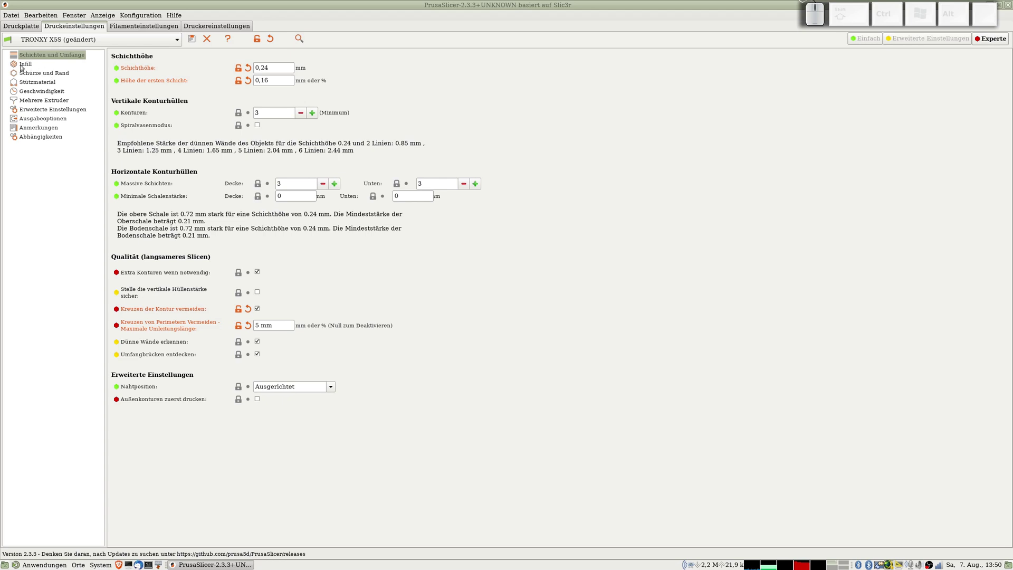
# Step: Switch the infill pattern to honeycomb (Bienenwabe)
pyautogui.click(23, 66)
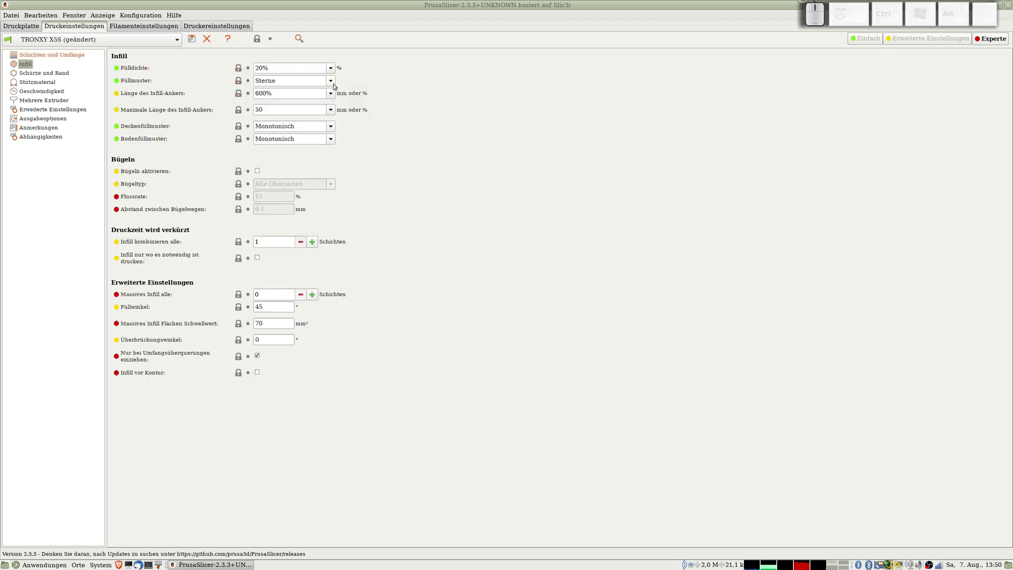
pyautogui.click(336, 84)
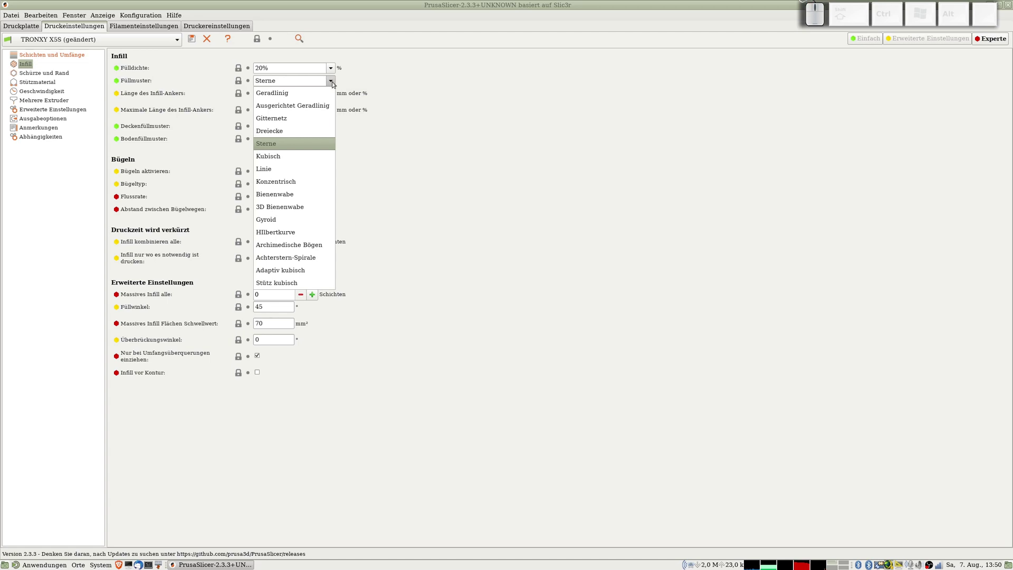
pyautogui.click(293, 193)
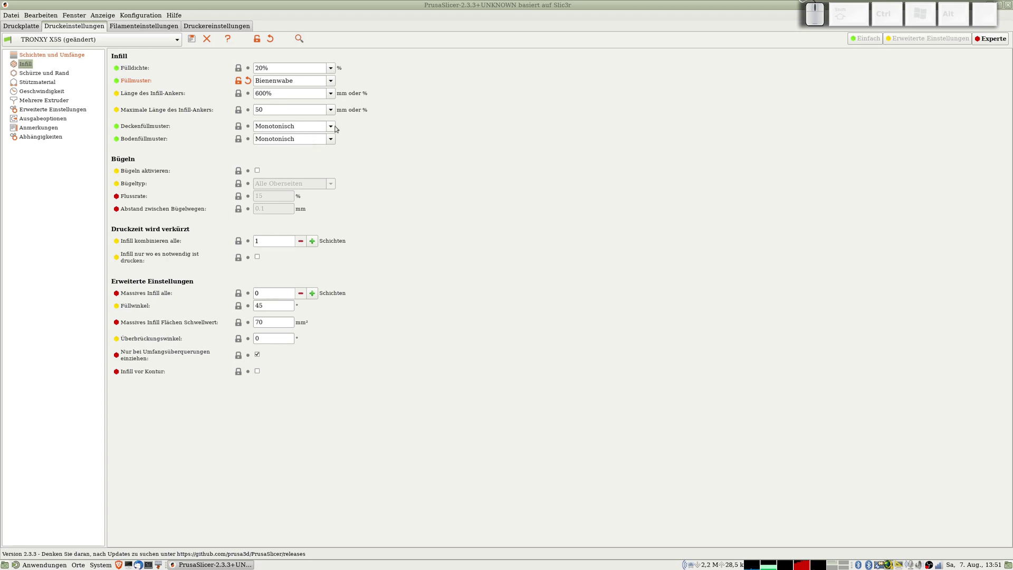
# Step: Keep the top fill pattern monotonic and set the skirt to 8 loops
pyautogui.click(334, 127)
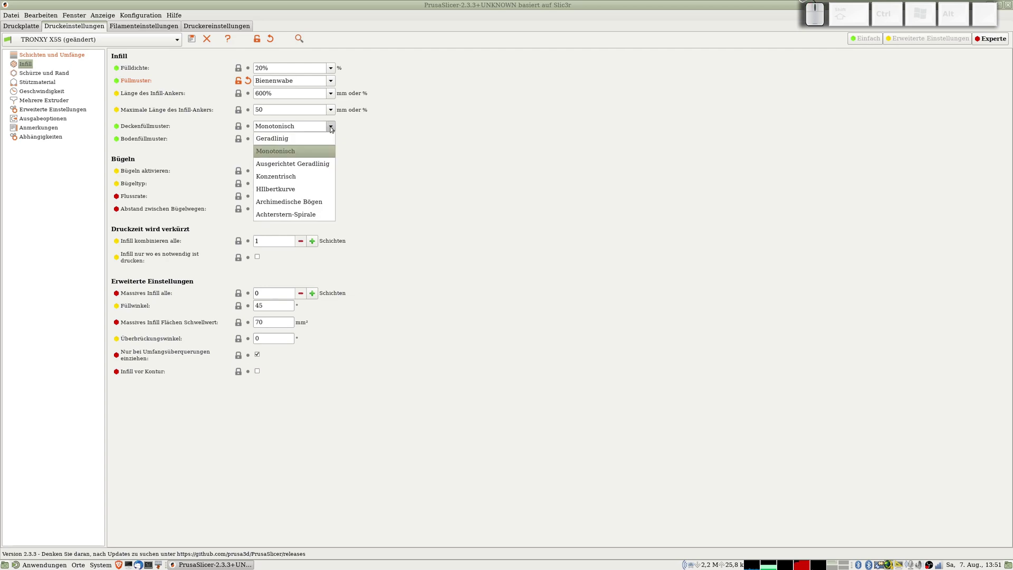
pyautogui.click(334, 127)
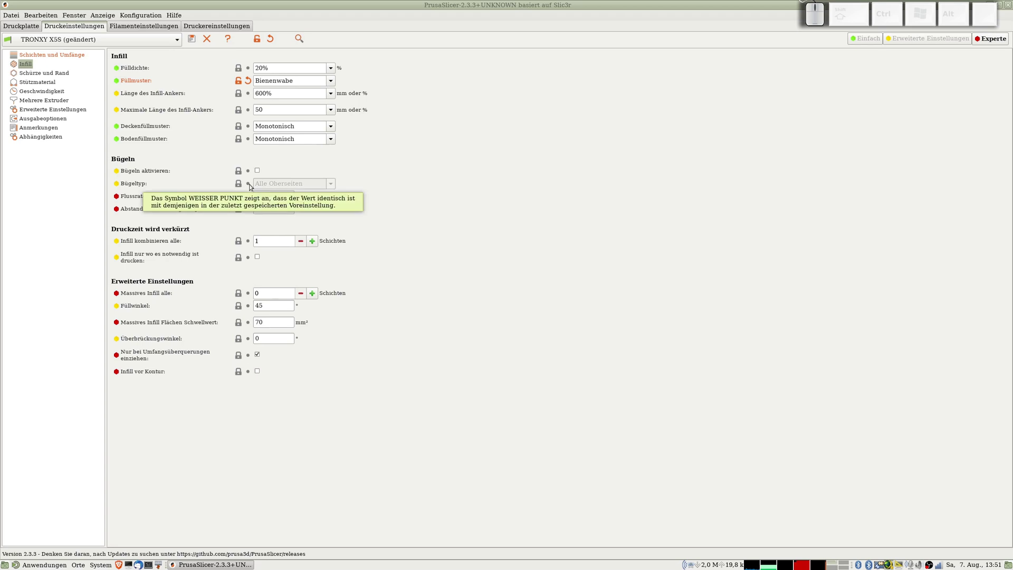
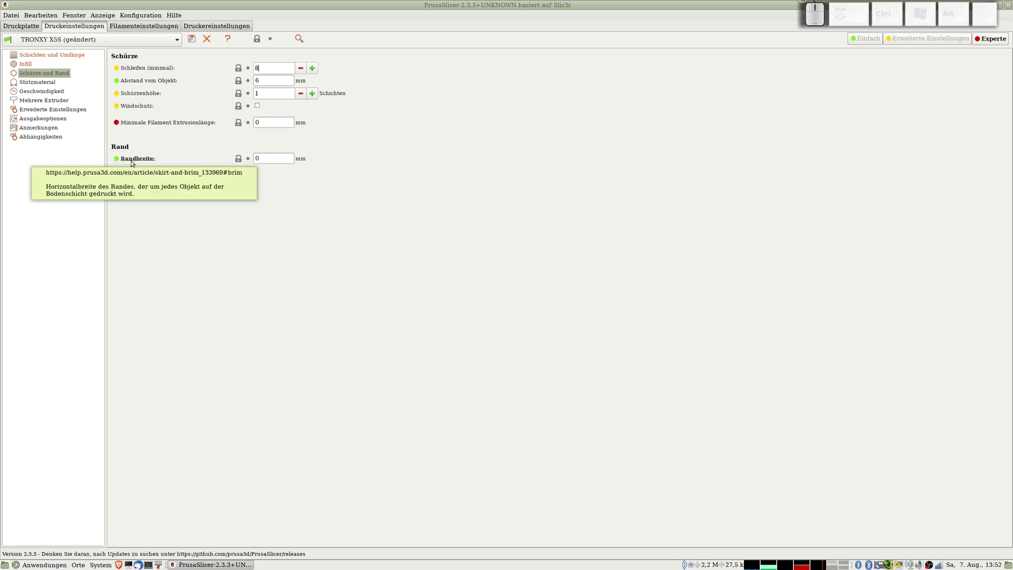
pyautogui.click(33, 84)
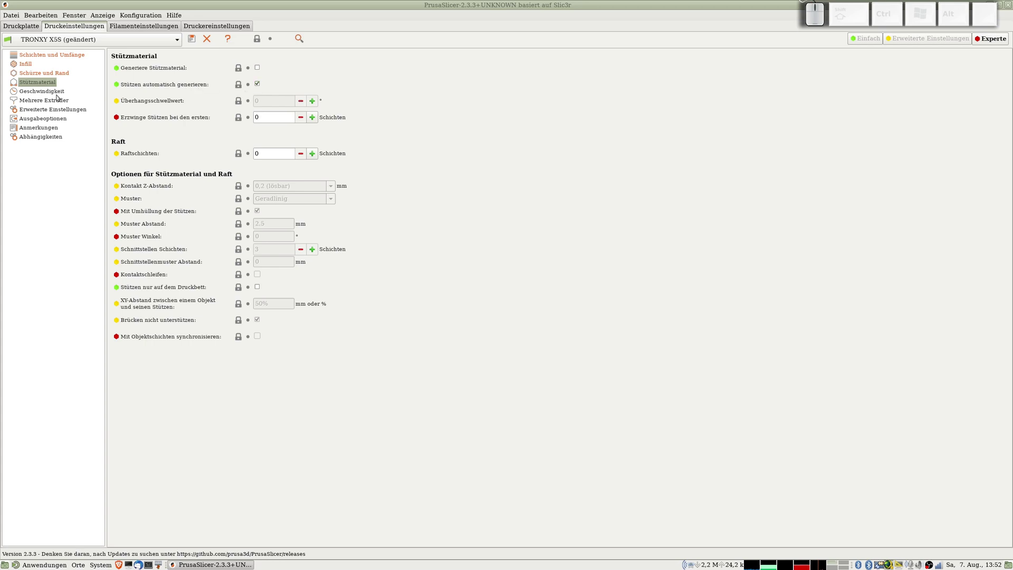
# Step: Set perimeter and thin perimeter speeds to 100 mm/s
pyautogui.click(48, 94)
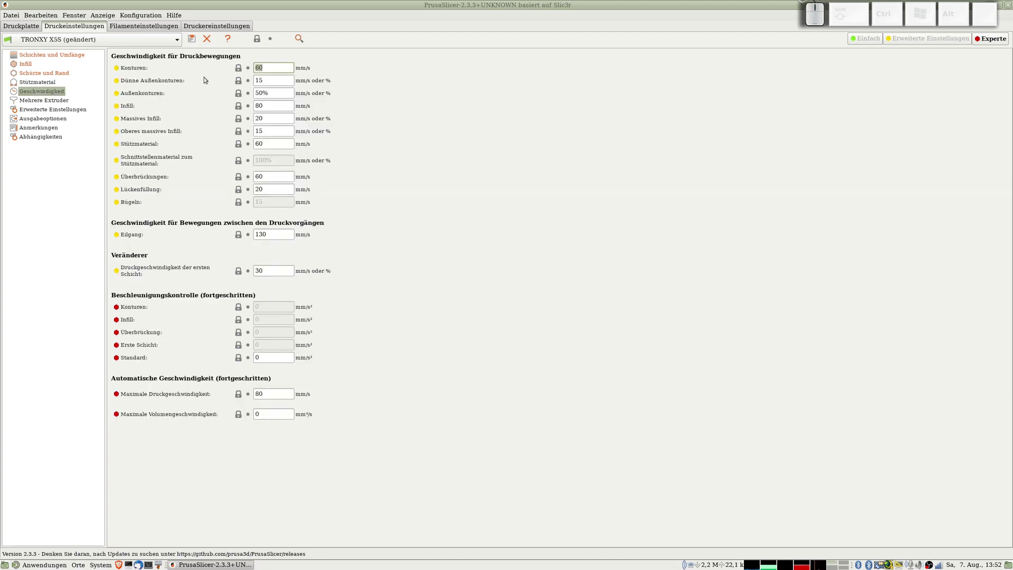
pyautogui.press('KP_1')
pyautogui.press('KP_0')
pyautogui.press('KP_0')
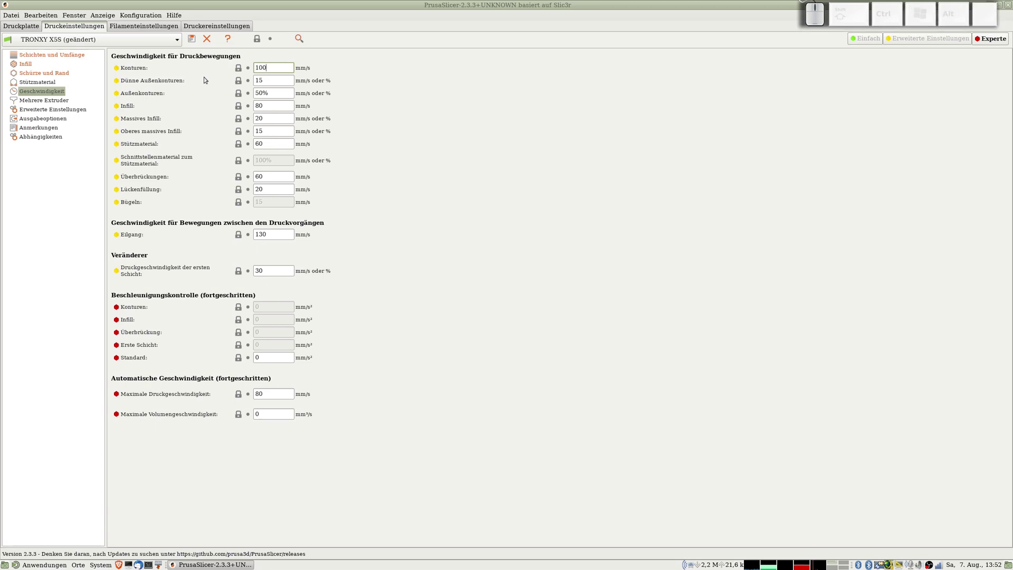
pyautogui.press('Tab')
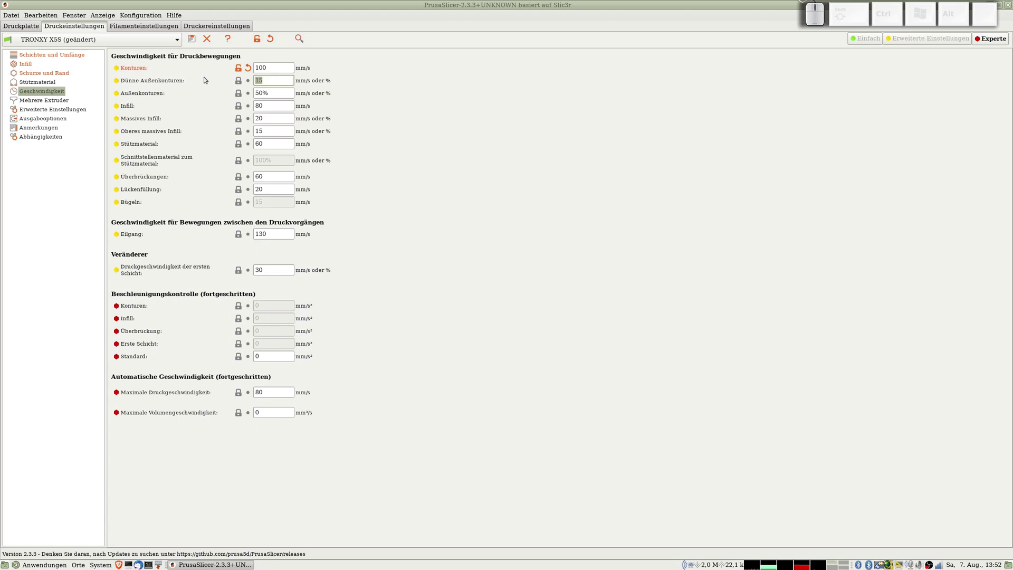
pyautogui.press('KP_1')
pyautogui.press('KP_0')
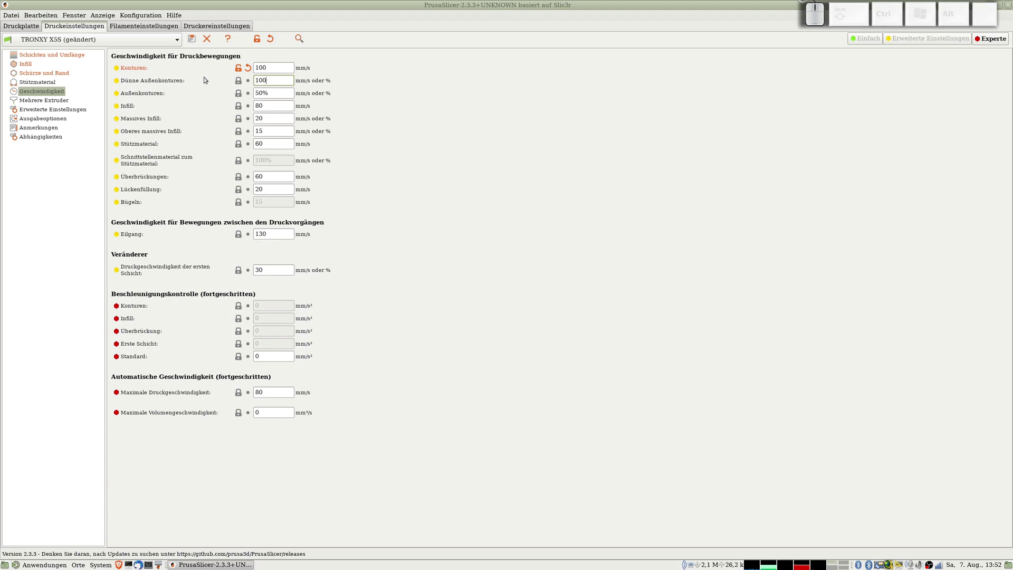
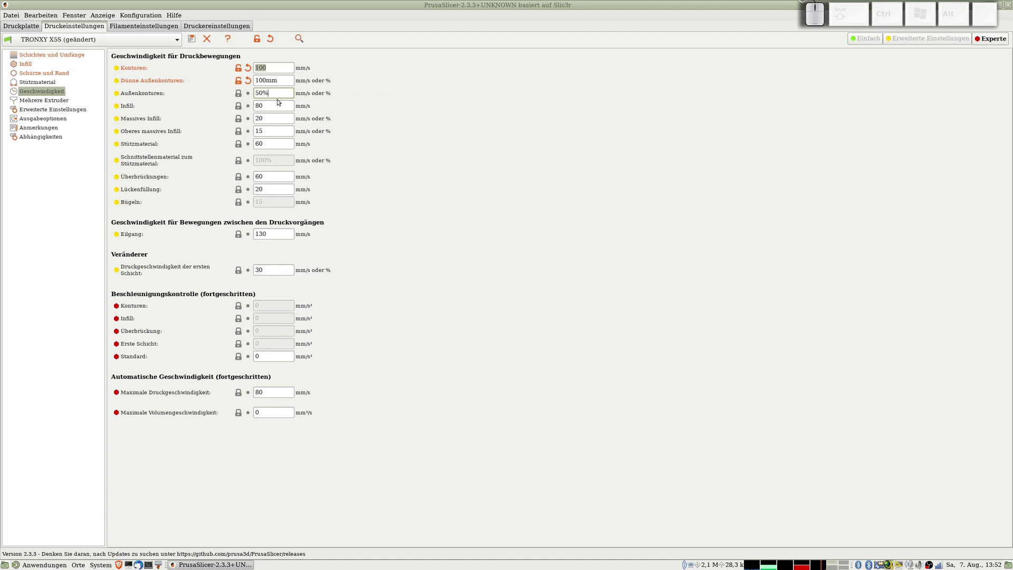
# Step: Change the external perimeter speed to 100%
pyautogui.press('BackSpace')
pyautogui.press('BackSpace')
pyautogui.press('KP_1')
pyautogui.press('KP_0')
pyautogui.press('KP_0')
pyautogui.press('shift+5')
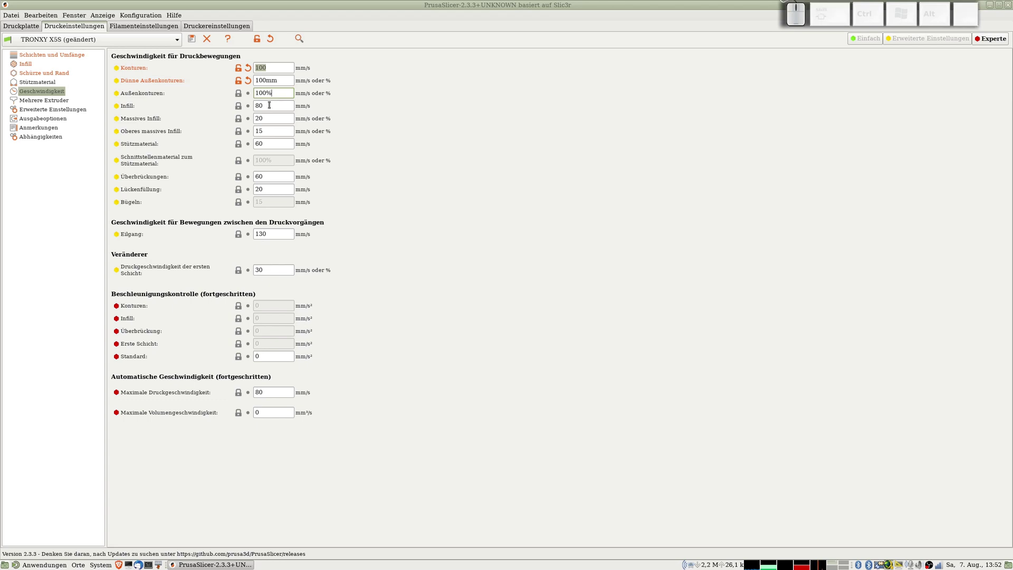
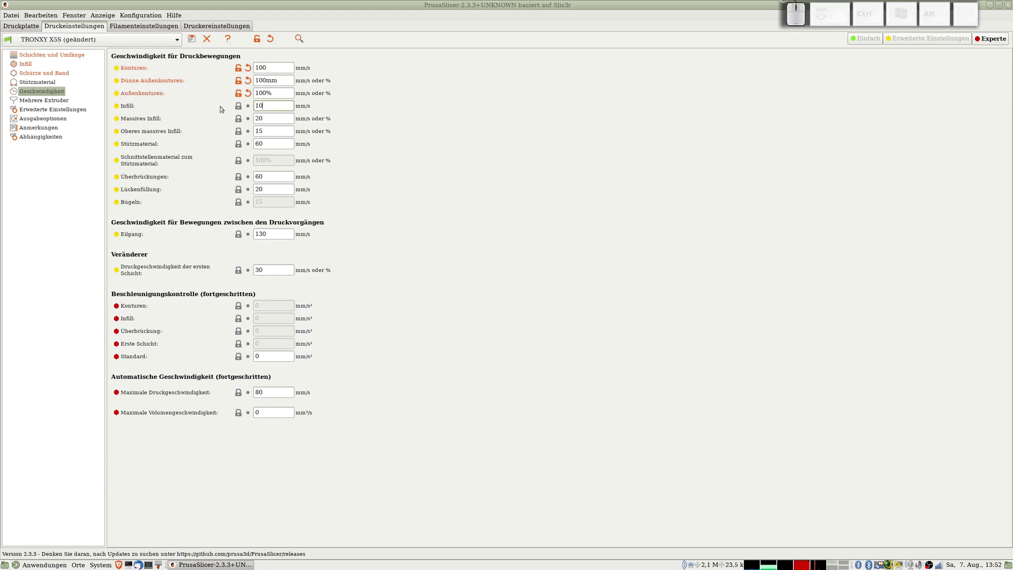
# Step: Enter 100mm as infill speed, which raises an invalid-number error
pyautogui.press('KP_0')
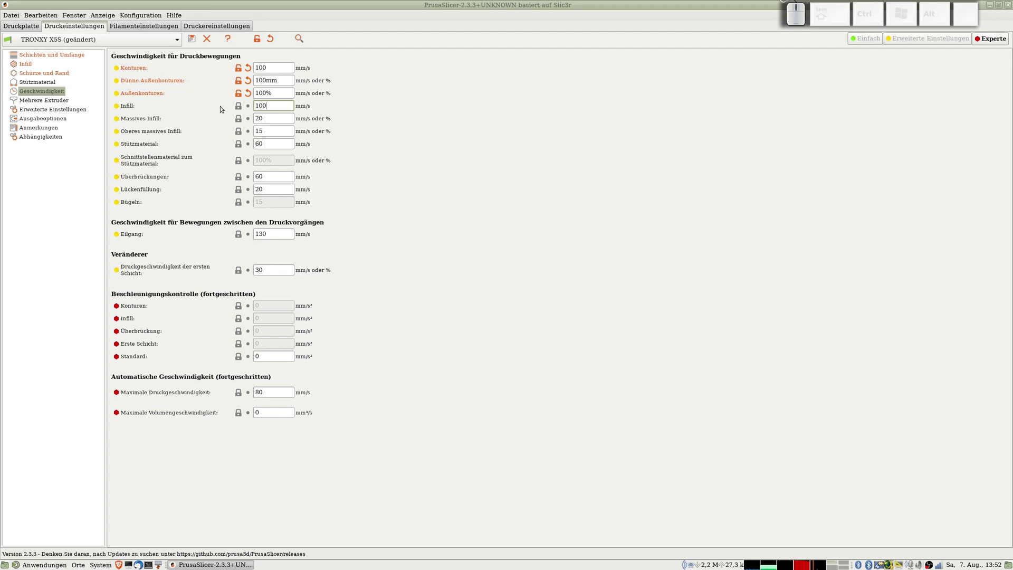
pyautogui.press('m')
pyautogui.press('m')
pyautogui.press('Down')
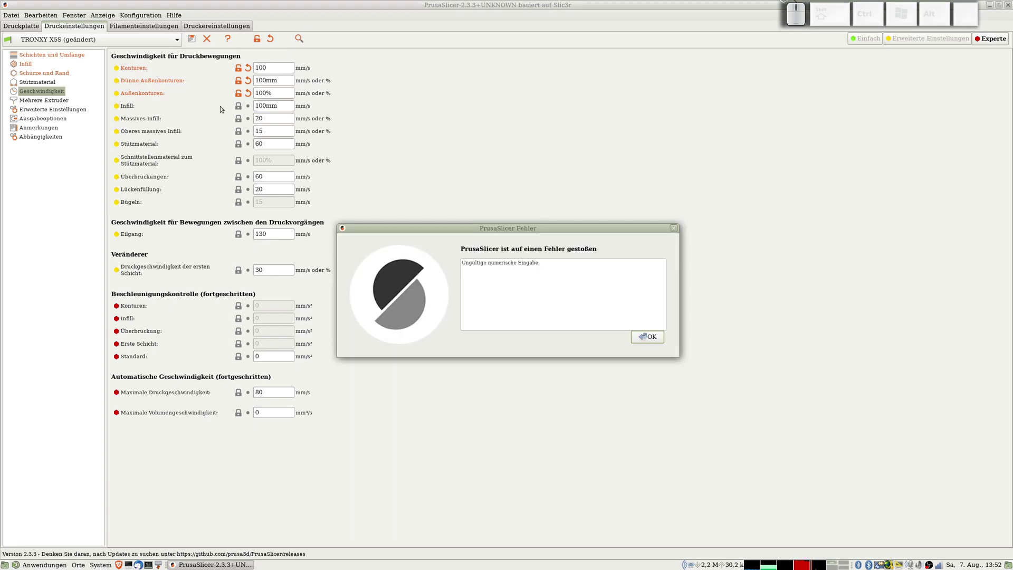
# Step: Dismiss the error and set top solid infill and gap fill speeds to 100
pyautogui.click(656, 337)
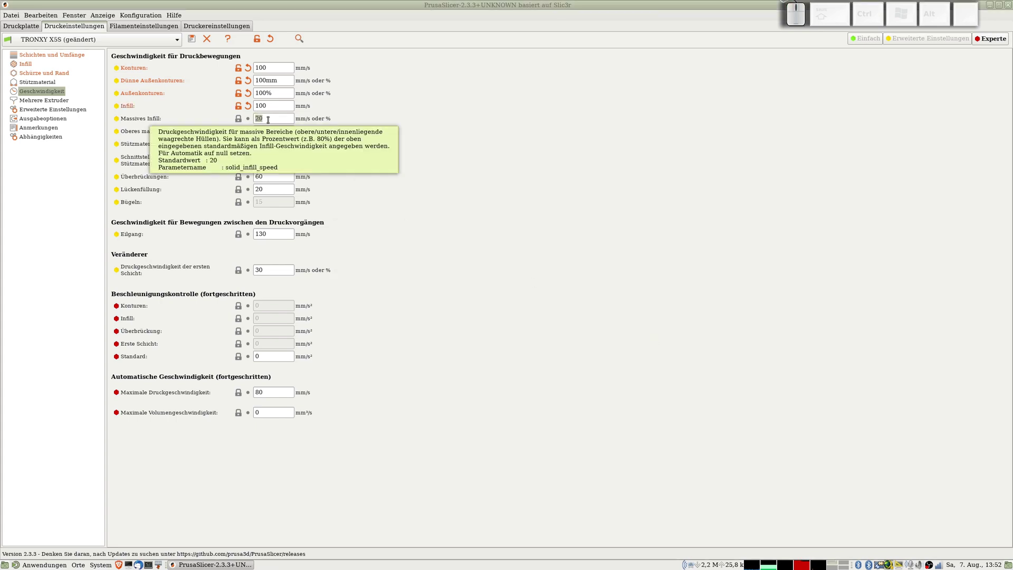
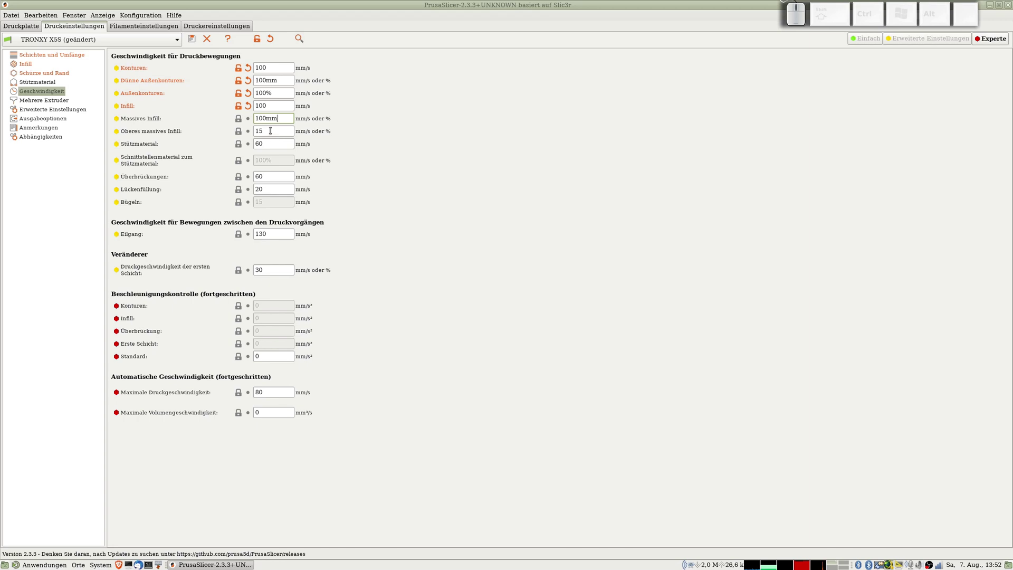
pyautogui.click(275, 130)
pyautogui.press('KP_1')
pyautogui.press('KP_0')
pyautogui.press('KP_0')
pyautogui.press('m')
pyautogui.press('m')
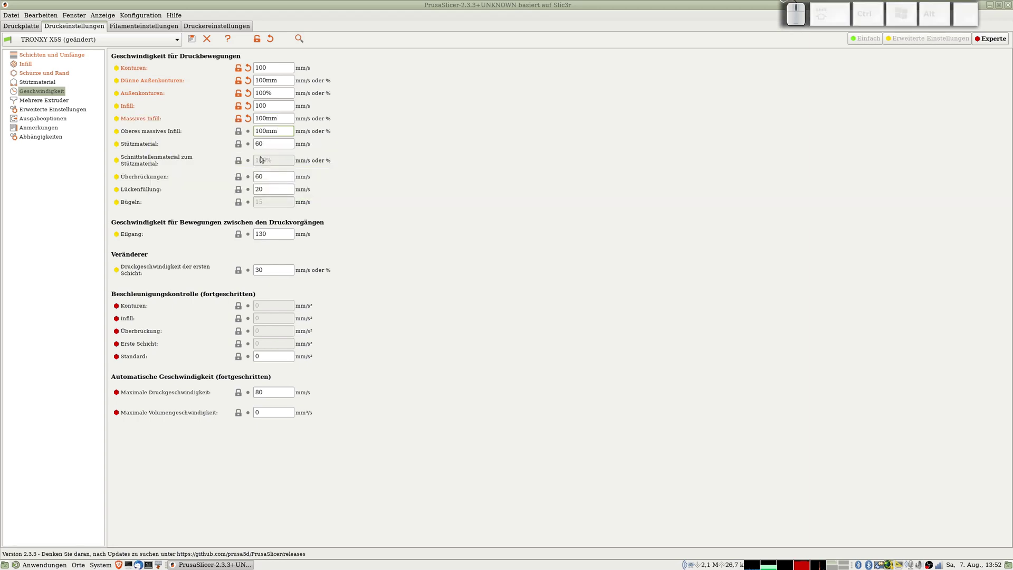
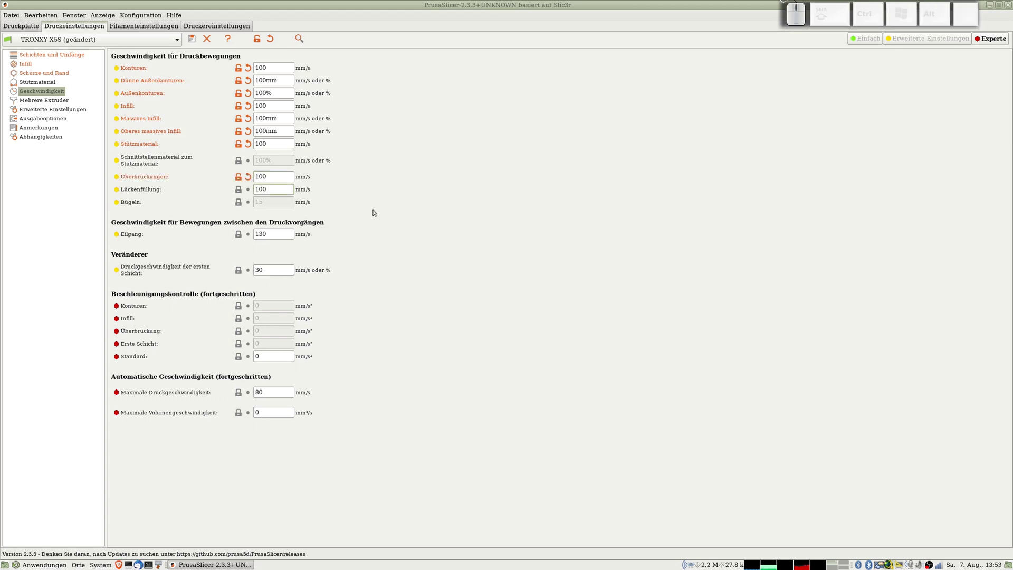
# Step: Set travel speed to 140 mm/s, first layer to 50% and maximum print speed to 100 mm/s
pyautogui.click(509, 205)
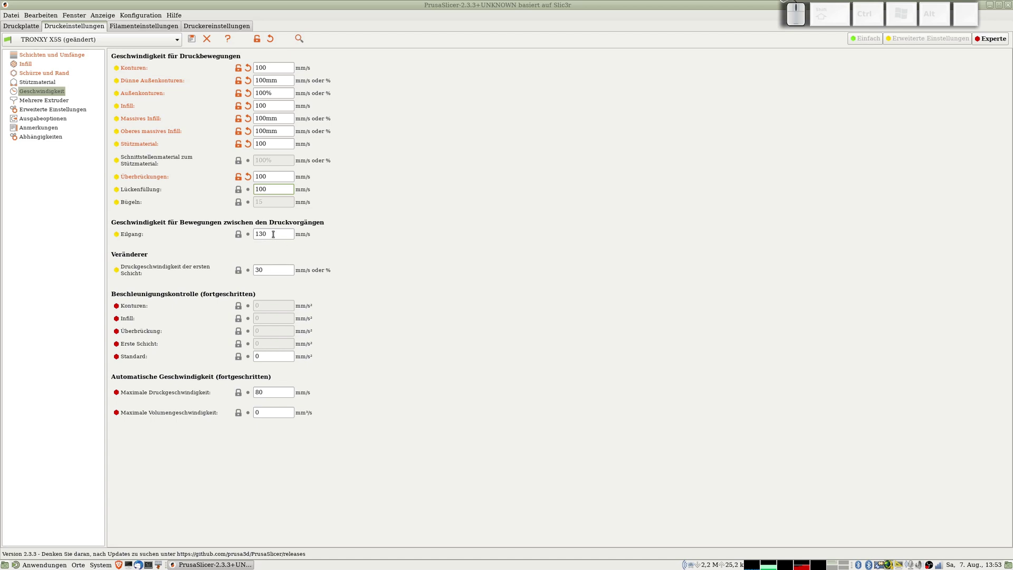
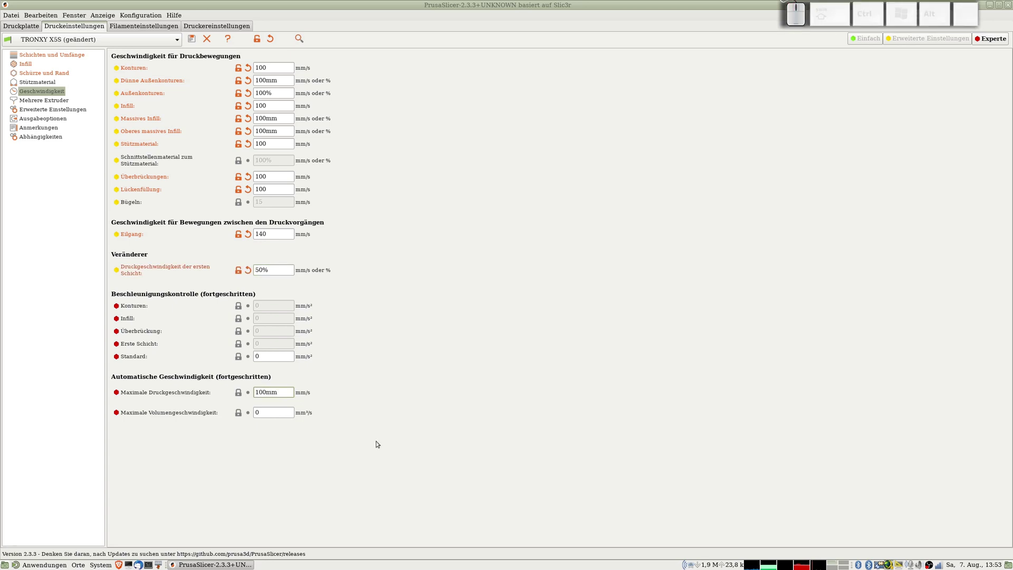
pyautogui.press('Tab')
pyautogui.click(656, 344)
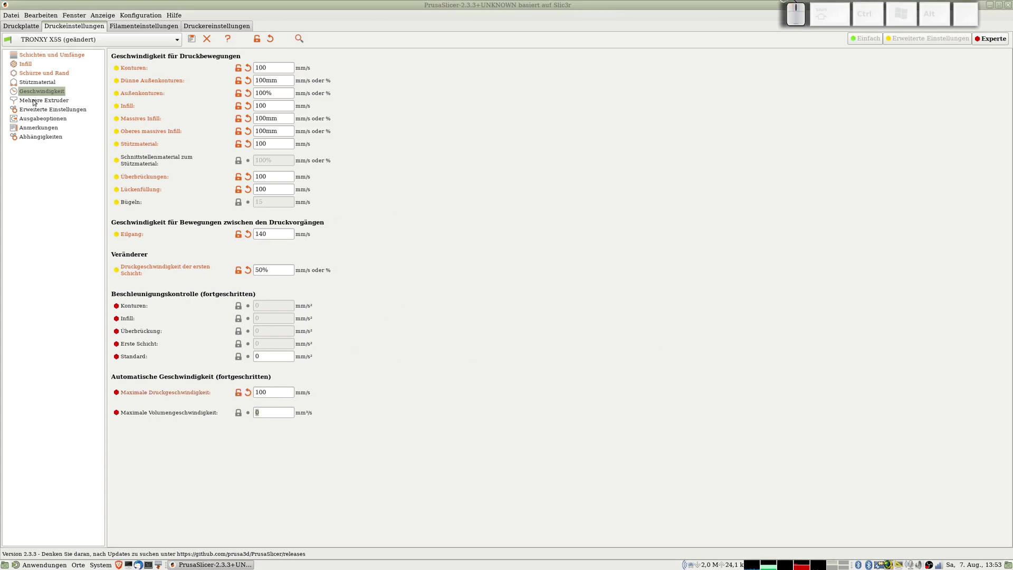
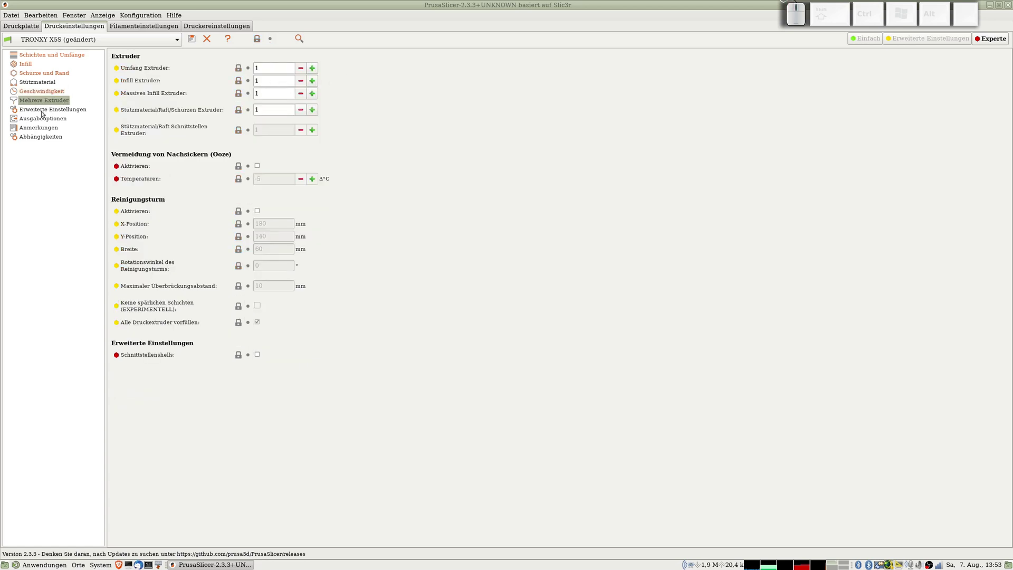
# Step: Review advanced extrusion widths and output options, then return to layers and perimeters
pyautogui.click(44, 110)
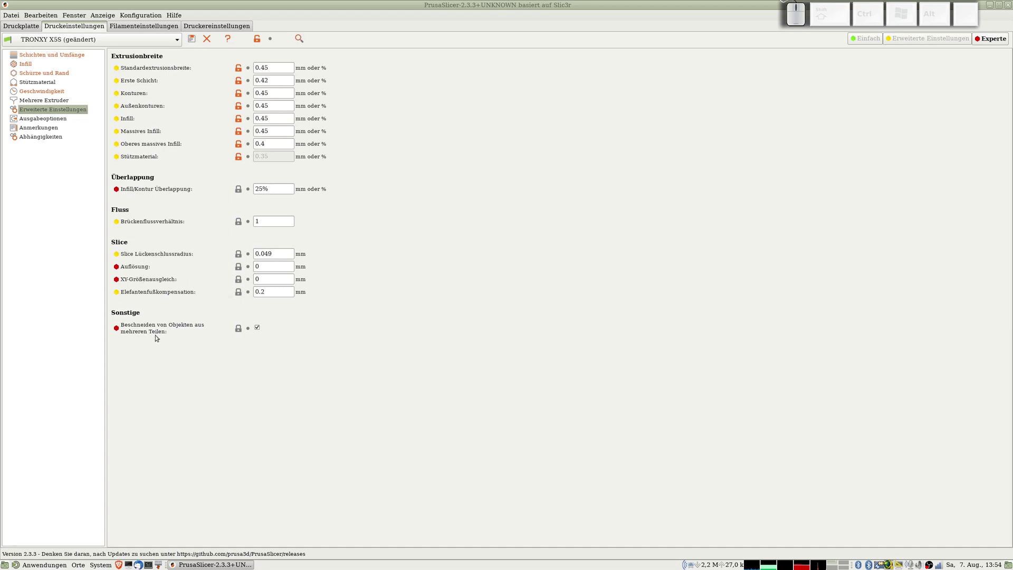
pyautogui.click(40, 119)
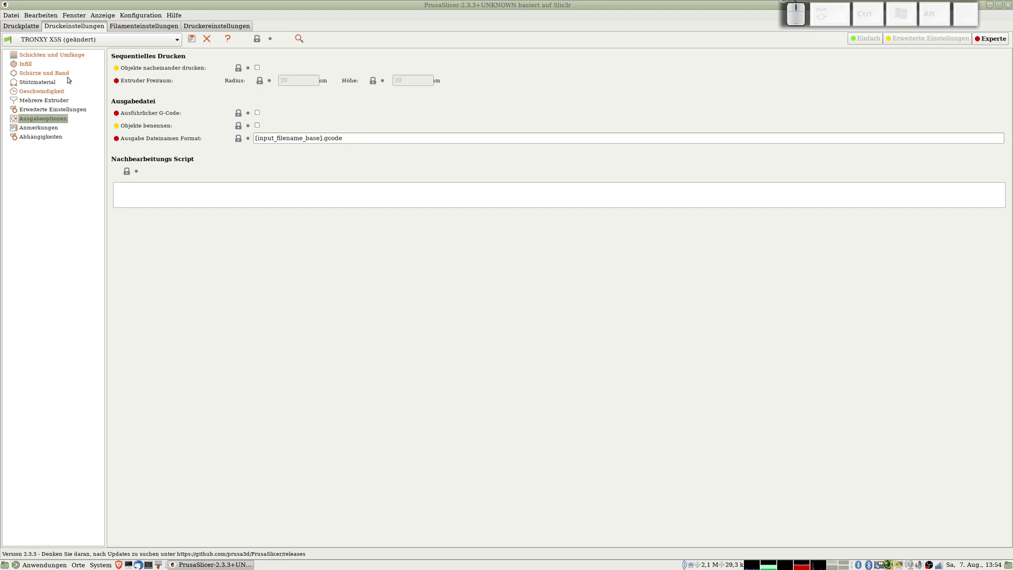
pyautogui.click(50, 141)
pyautogui.click(40, 57)
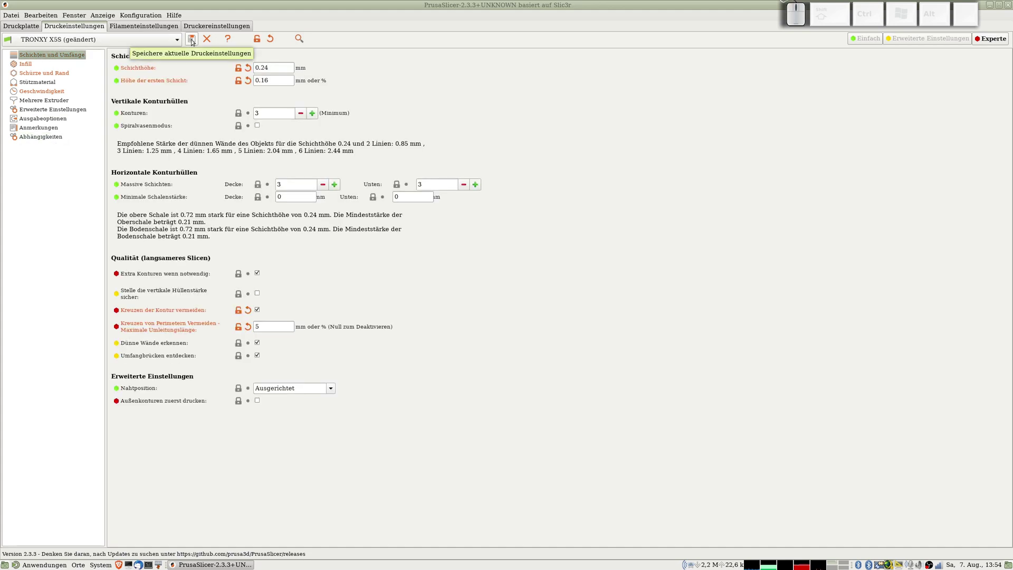
# Step: Save the print settings as the TRONXY X5S preset
pyautogui.click(196, 40)
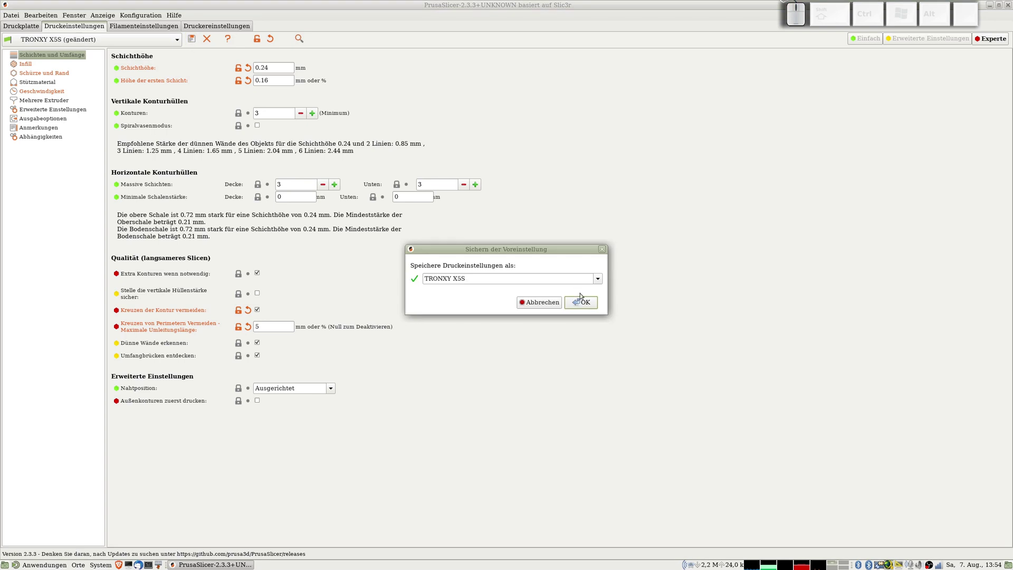
pyautogui.click(594, 306)
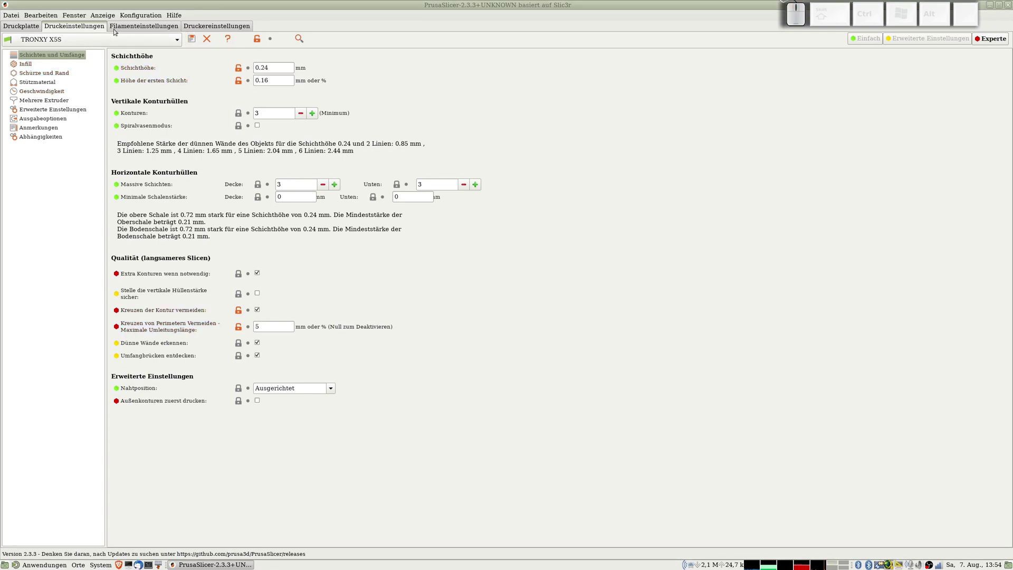
# Step: In the TRONXY X5S filament cooling page, enter a 15-second slow-down layer time threshold
pyautogui.click(124, 28)
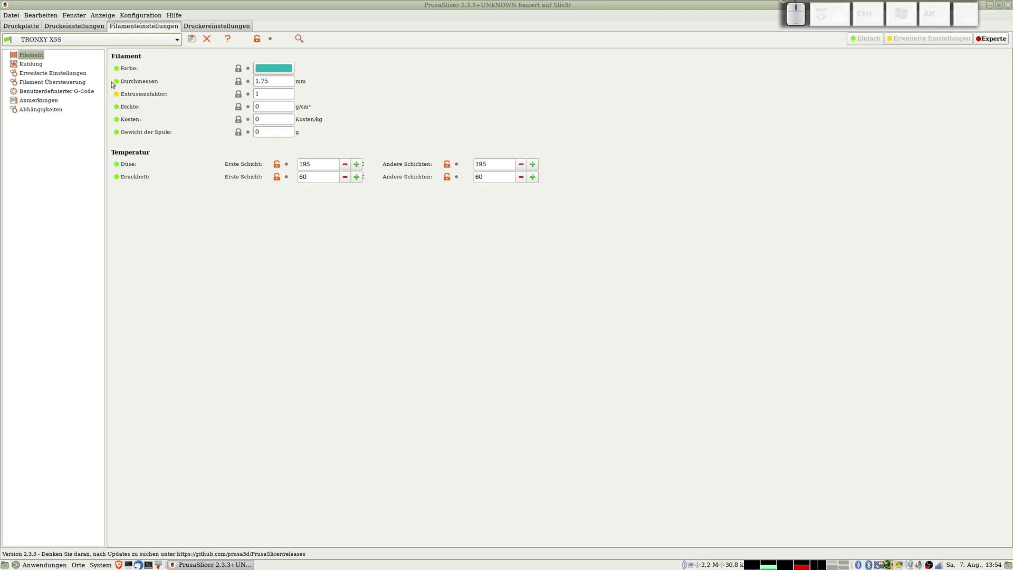
pyautogui.click(34, 63)
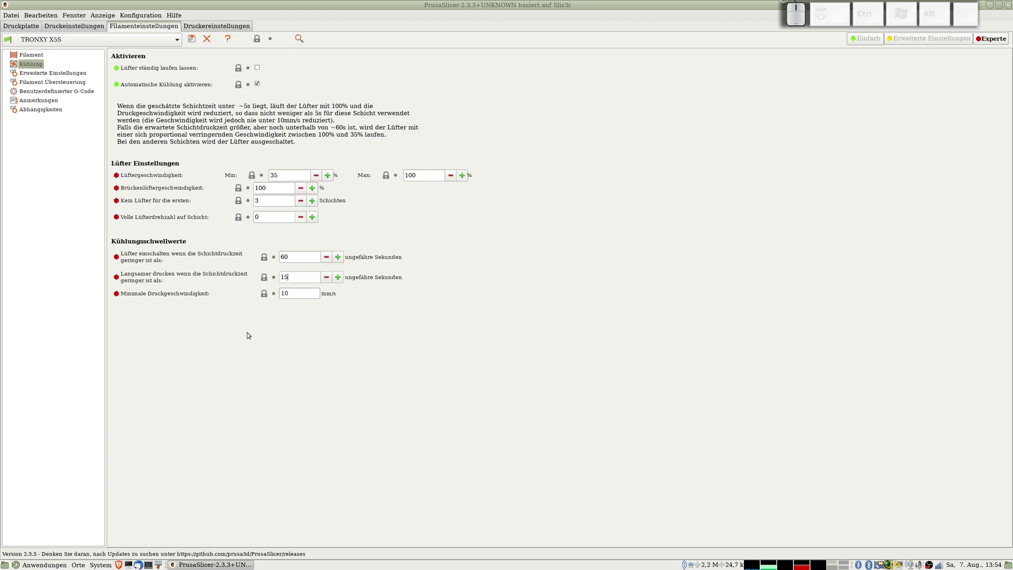
pyautogui.click(249, 332)
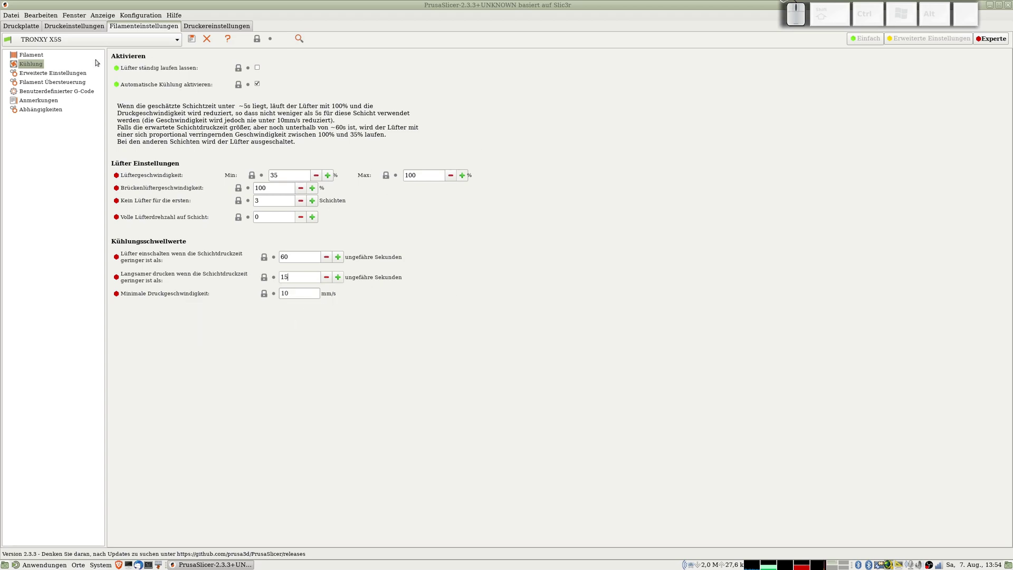
# Step: Review the filament's advanced page, then show its retraction override page
pyautogui.click(46, 74)
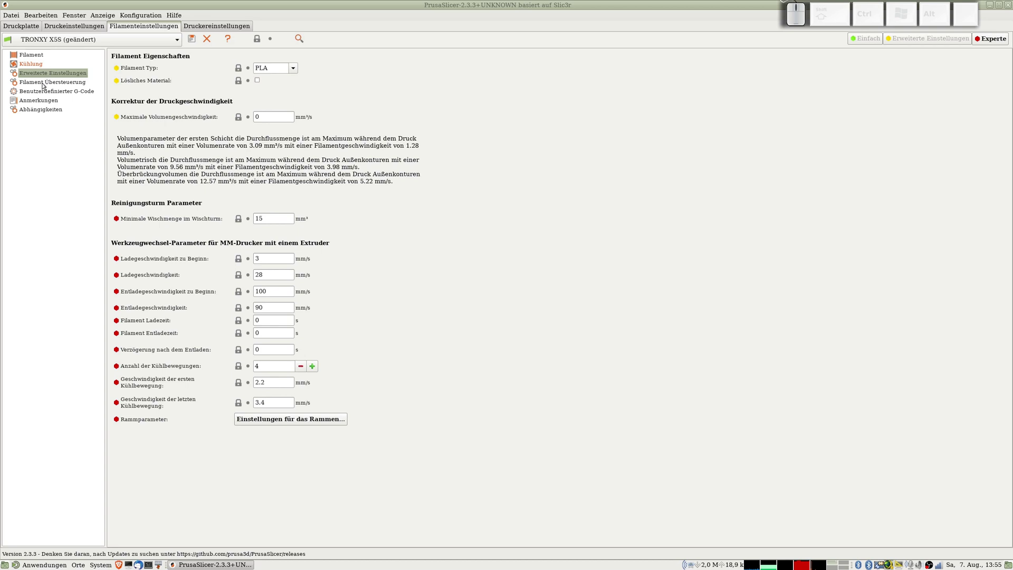
pyautogui.click(44, 84)
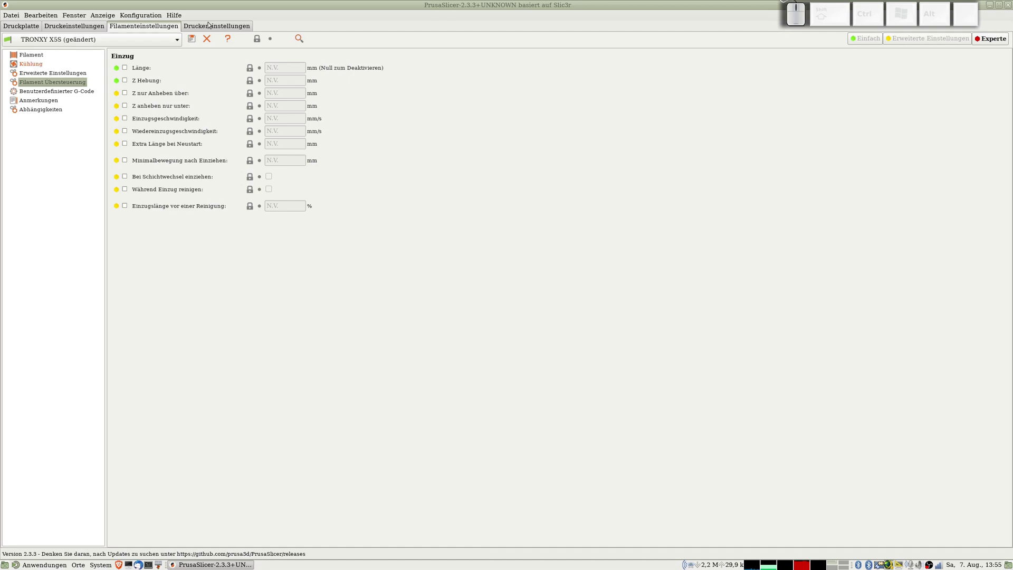
pyautogui.click(231, 31)
# Step: Check the TRONXY X5S print and printer settings pages before saving the filament profile
pyautogui.click(91, 28)
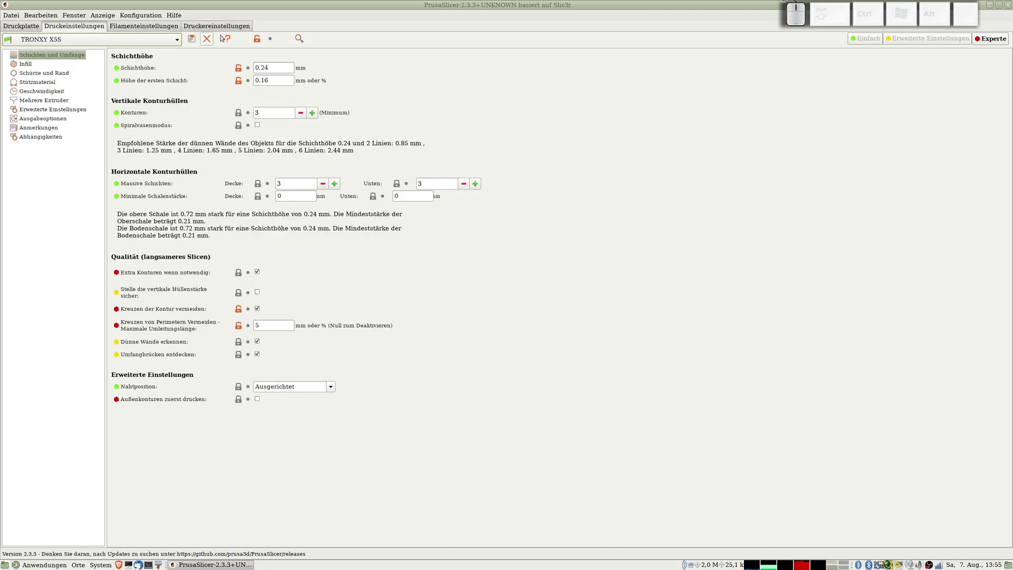
pyautogui.click(217, 23)
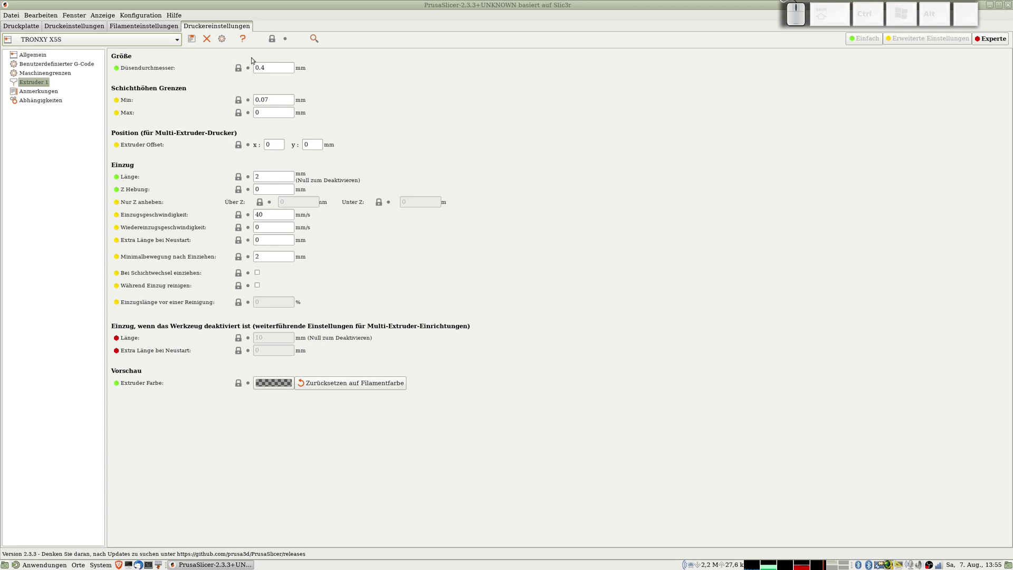
pyautogui.click(94, 28)
pyautogui.click(200, 28)
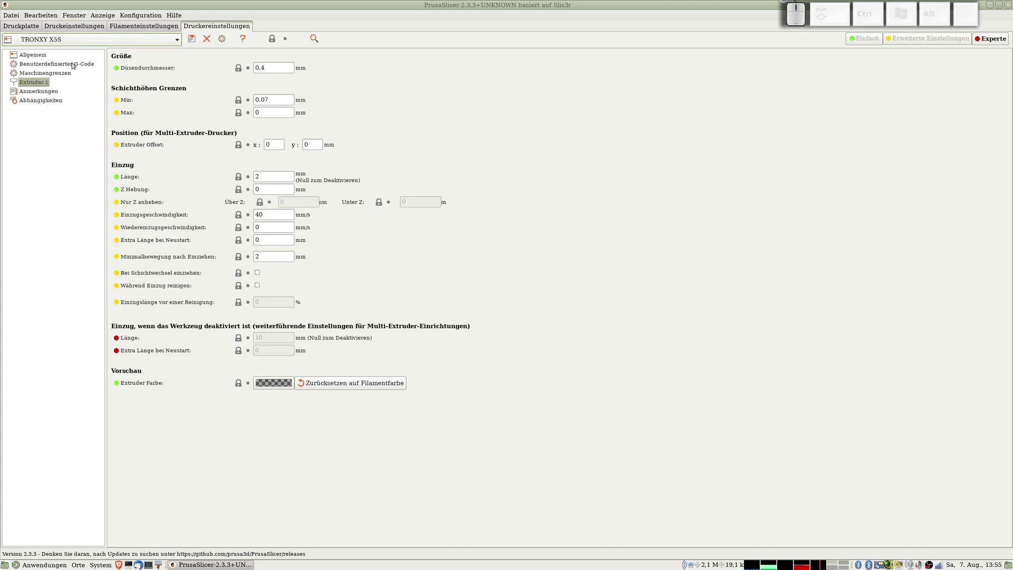
pyautogui.click(97, 28)
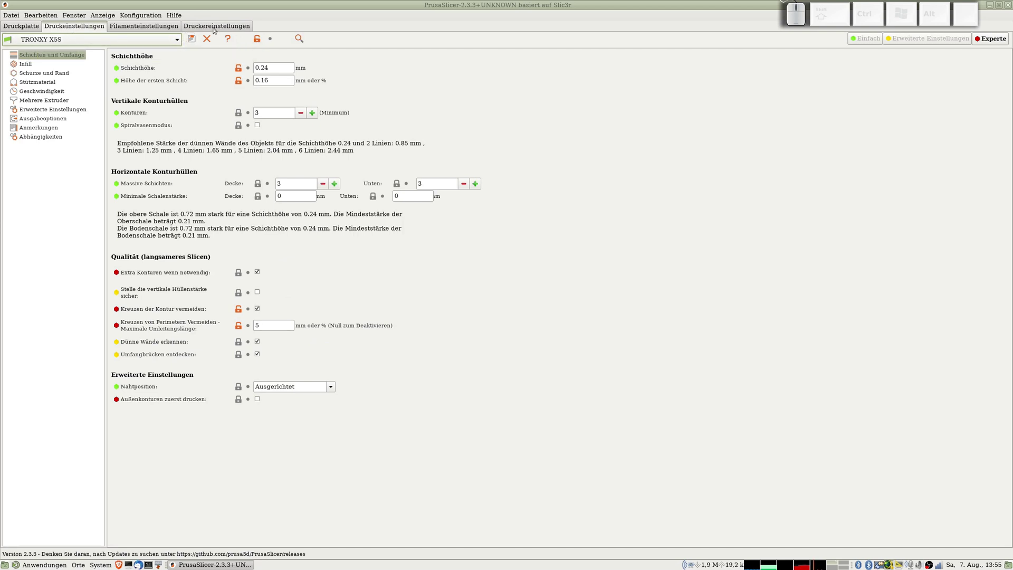
pyautogui.click(216, 29)
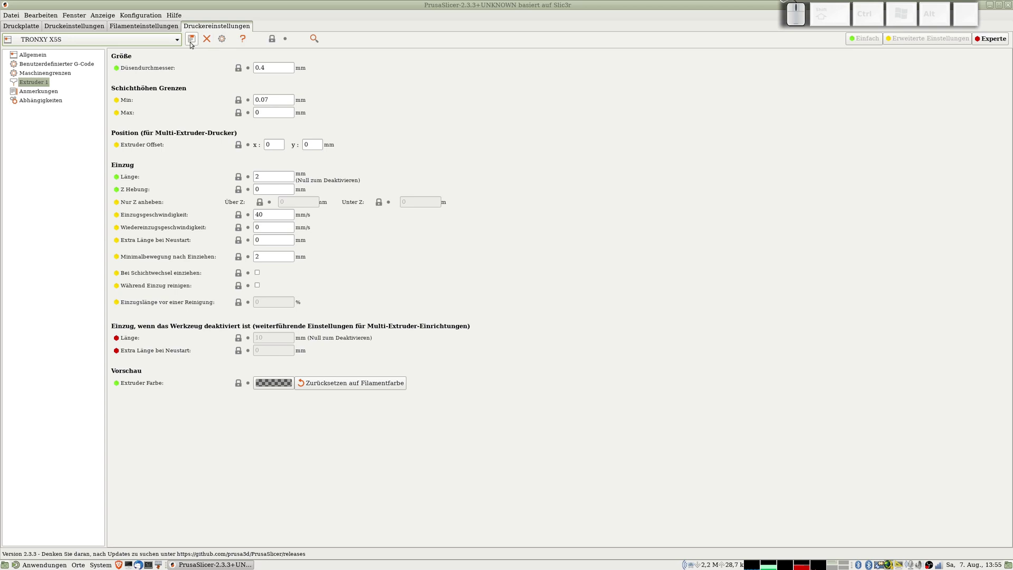
pyautogui.click(192, 42)
# Step: Save the filament preset as TRONXY X5S and return to the empty build plate
pyautogui.click(579, 305)
pyautogui.click(143, 31)
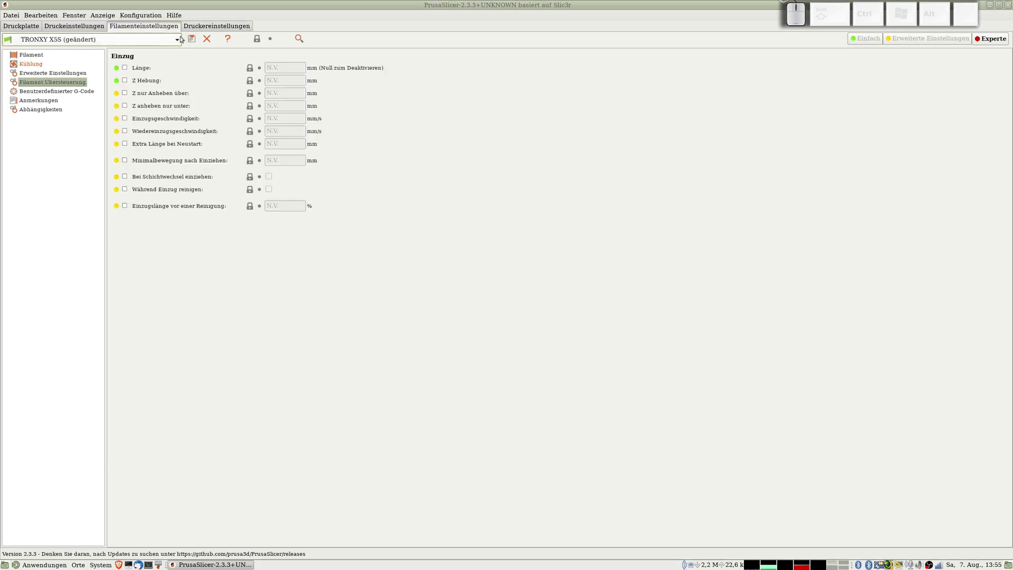
pyautogui.click(190, 44)
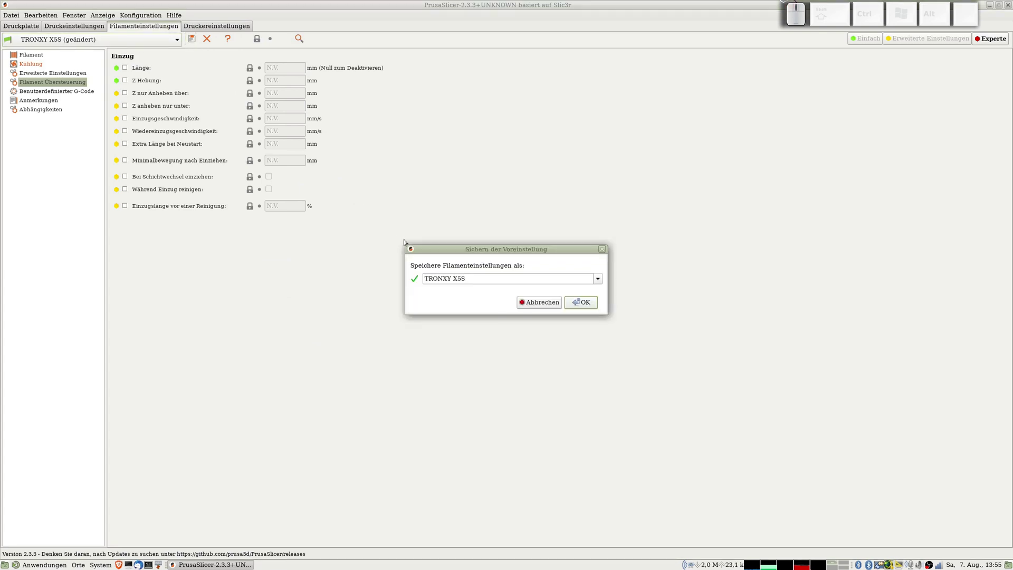
pyautogui.click(576, 303)
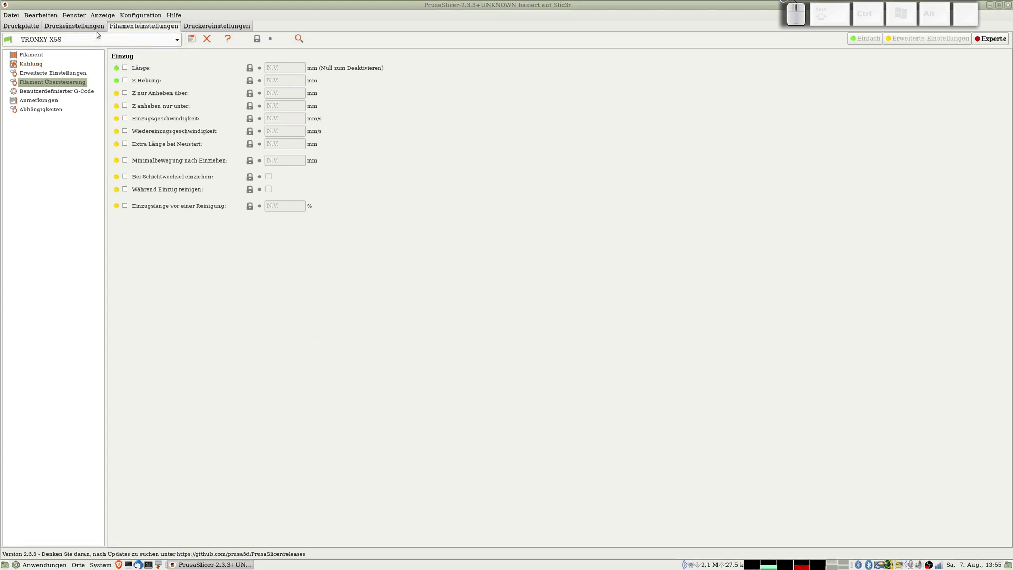
pyautogui.click(87, 29)
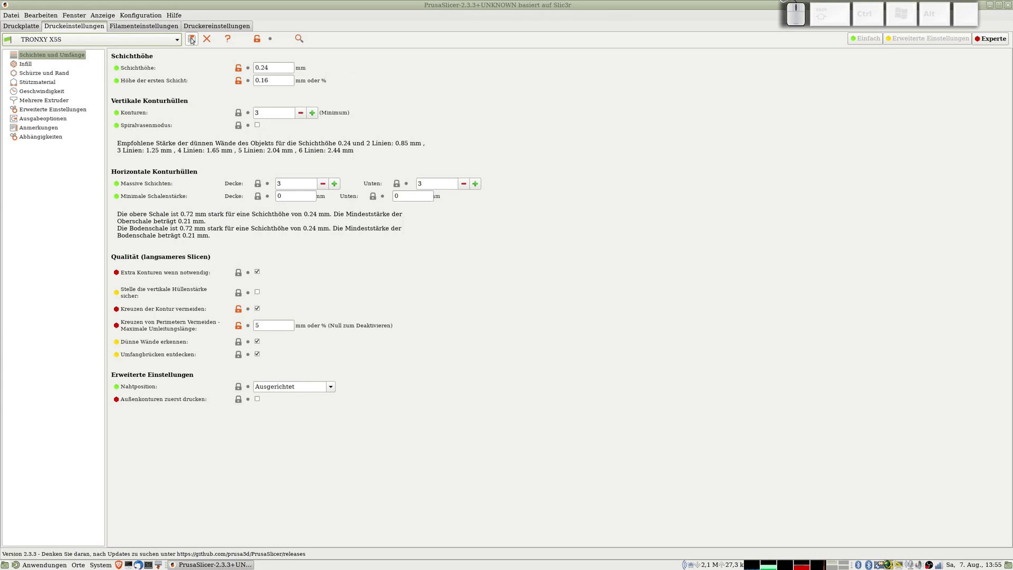
pyautogui.click(194, 40)
pyautogui.click(579, 302)
# Step: In the import dialog, pick FREECAD/20210709-HandyTwingo/HandyTwingo2-Body (Meshed).stl
pyautogui.click(30, 31)
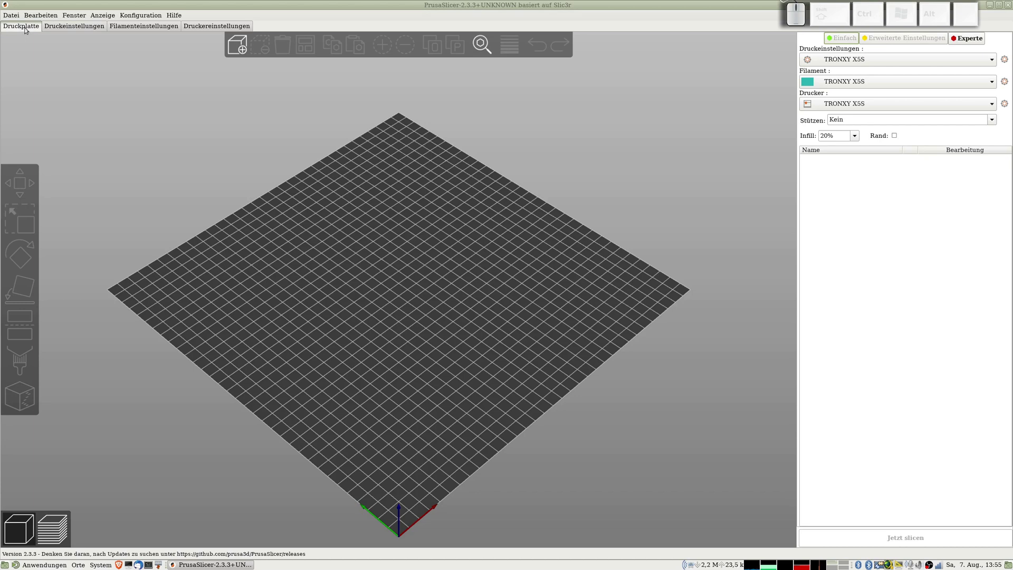
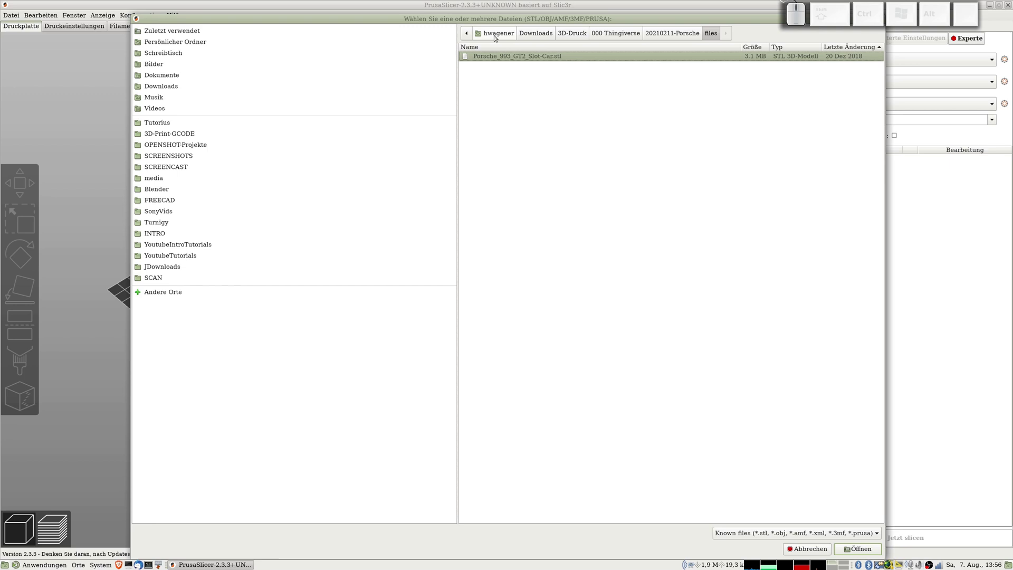
pyautogui.click(496, 35)
pyautogui.click(184, 199)
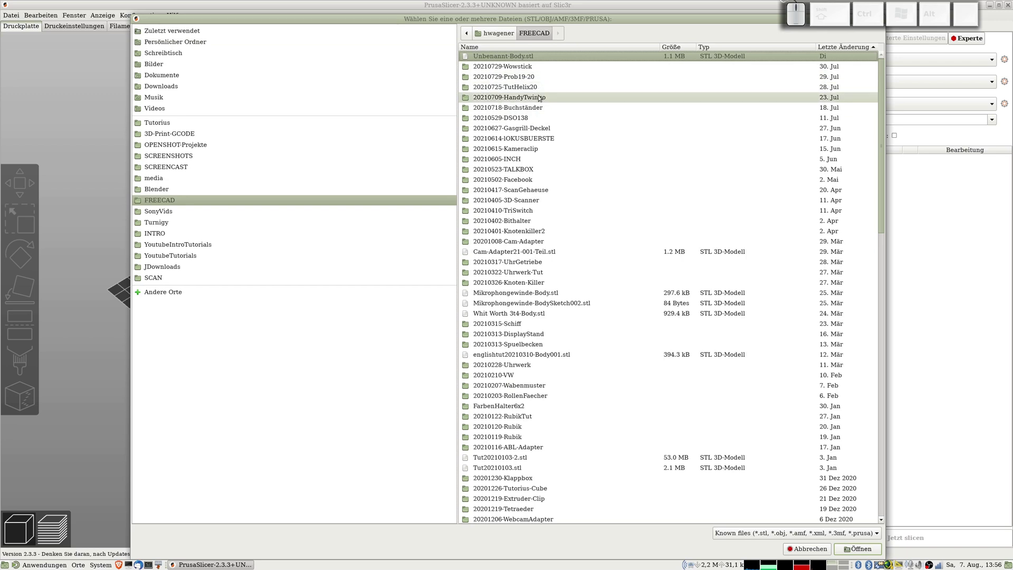
pyautogui.click(521, 98)
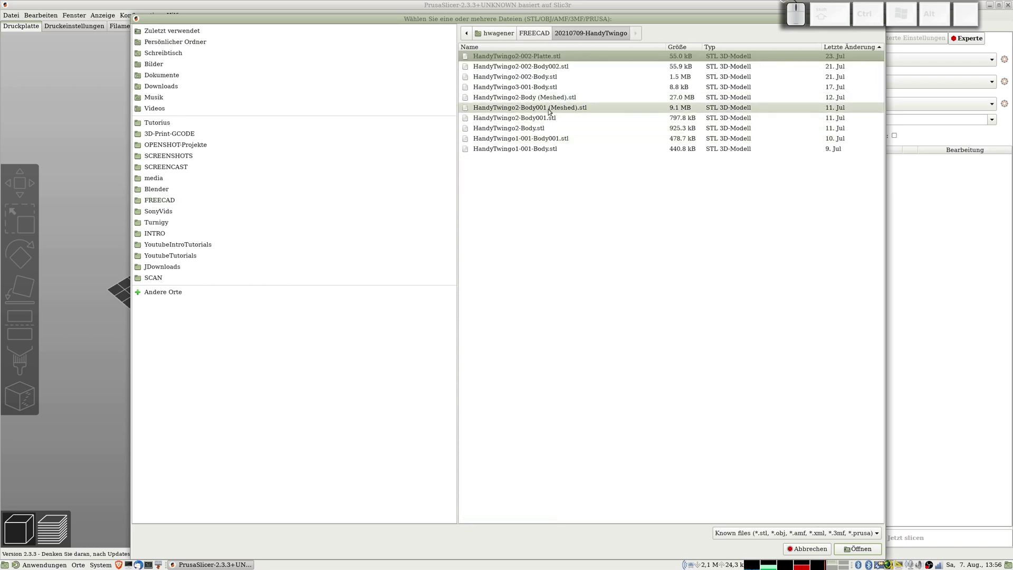
pyautogui.click(547, 102)
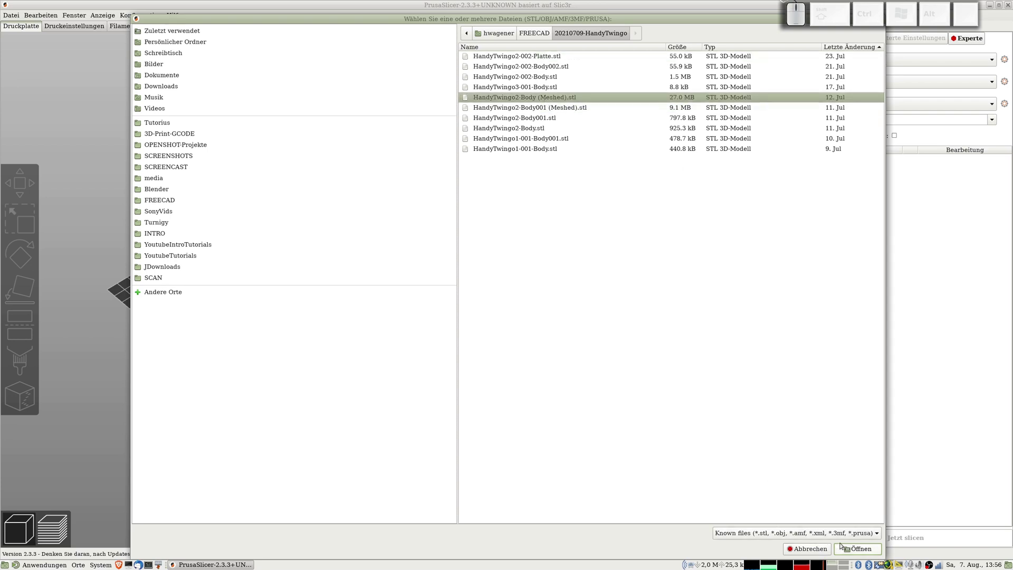
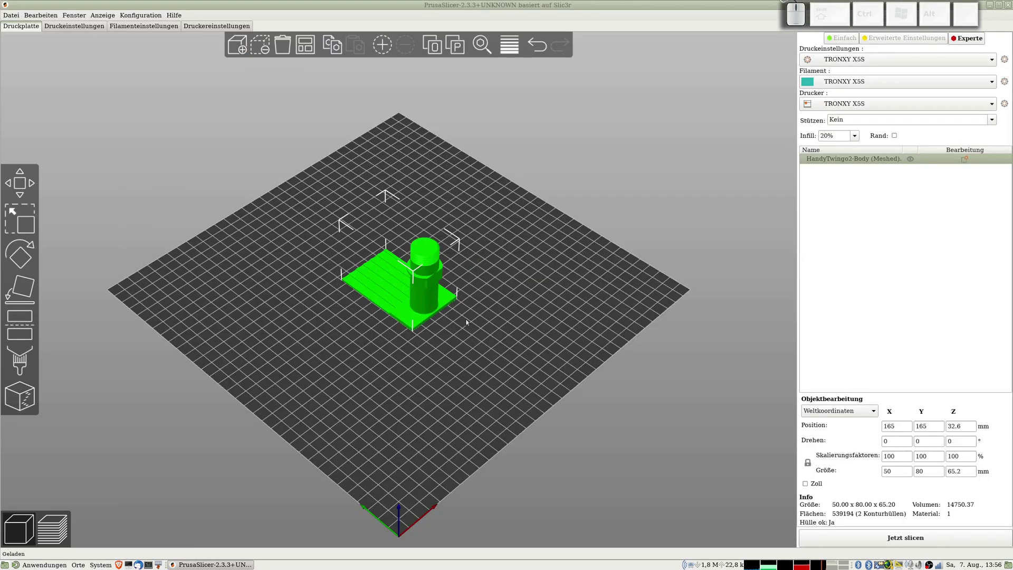
# Step: Start slicing the HandyTwingo2-Body model with 'Jetzt slicen'
pyautogui.scroll(3)
pyautogui.scroll(-3)
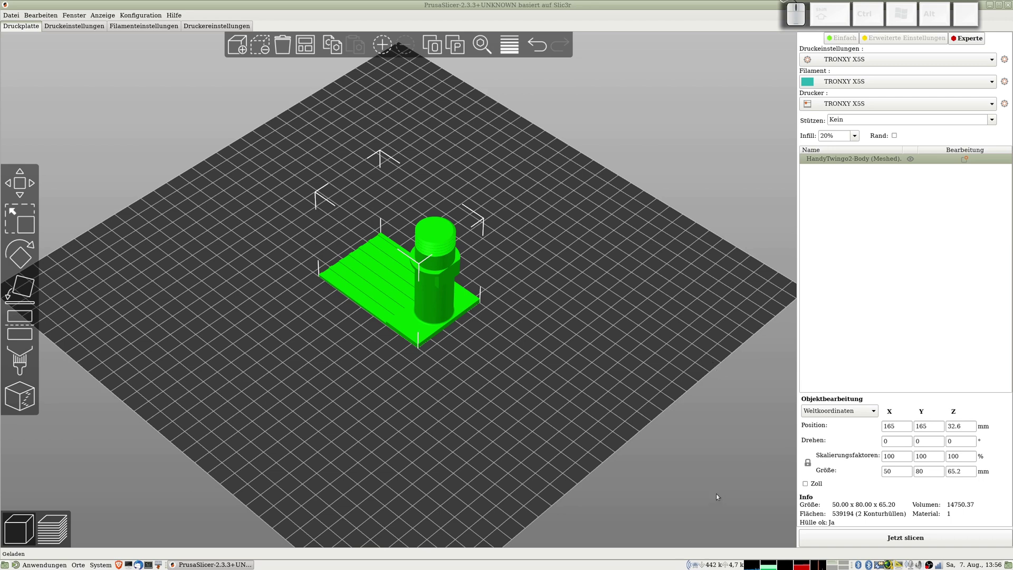
pyautogui.click(882, 539)
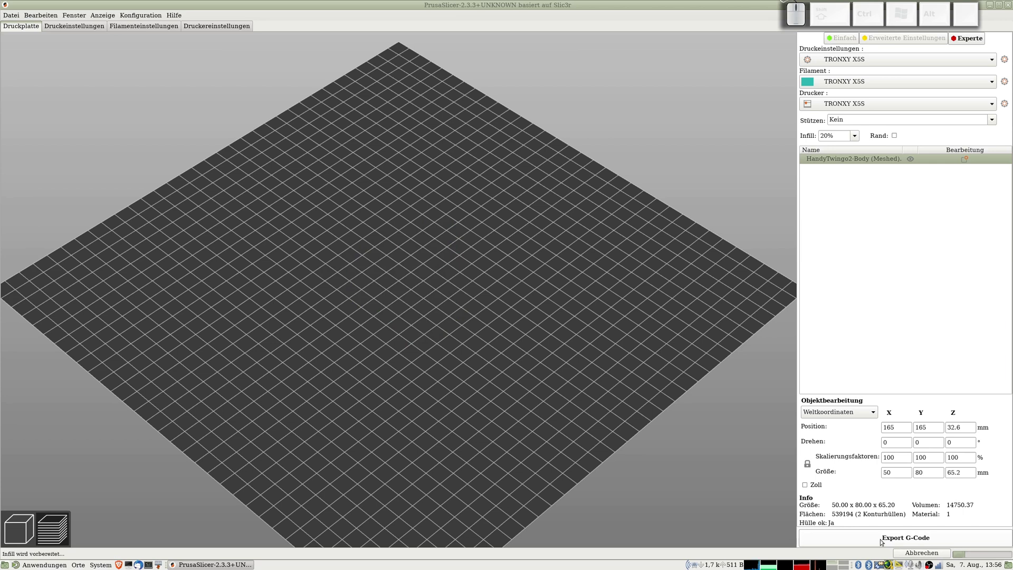
# Step: Let slicing finish and view the layer preview reporting 1h25m and 5.06 m of filament
pyautogui.scroll(3)
pyautogui.scroll(-3)
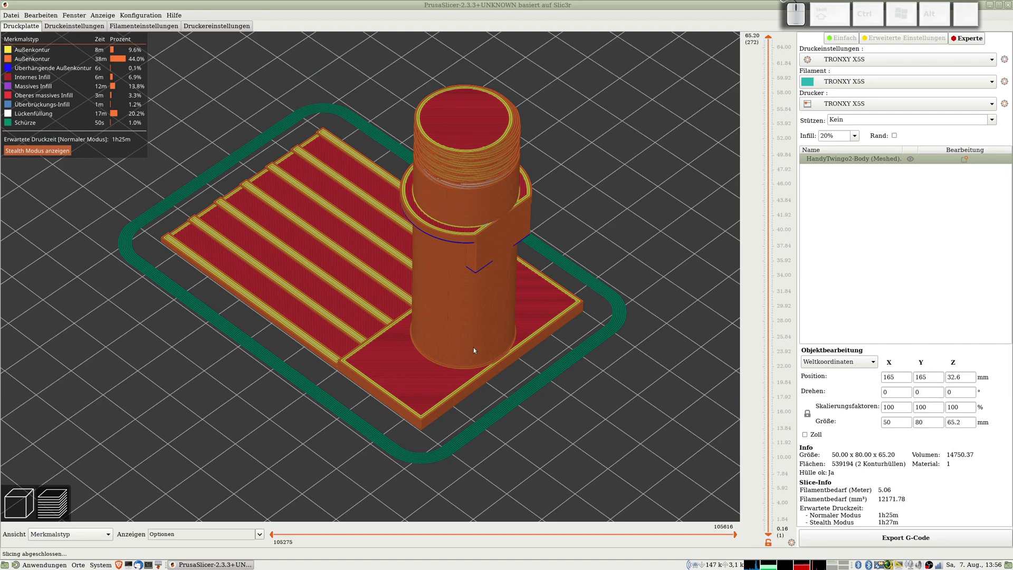
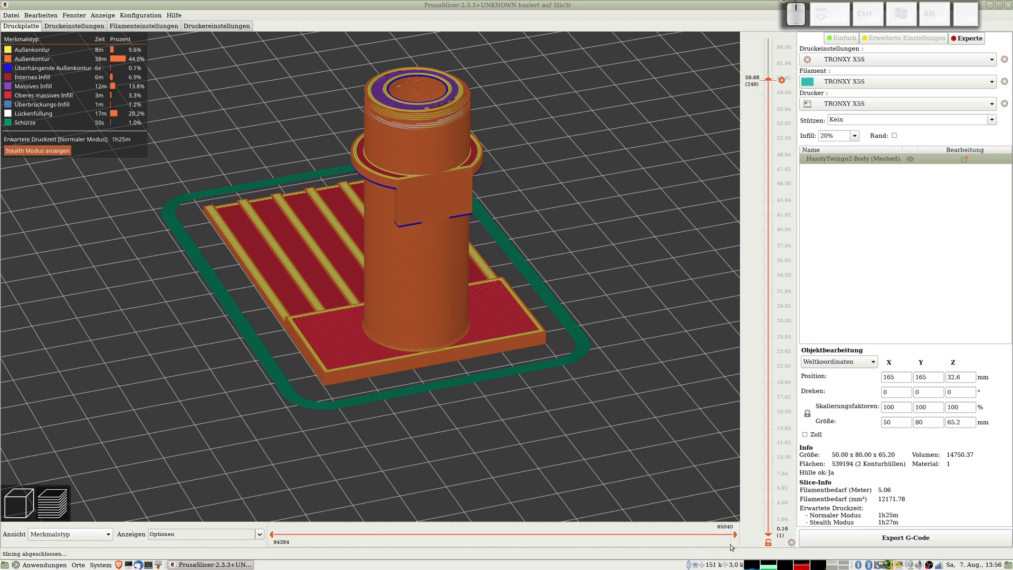
pyautogui.click(739, 537)
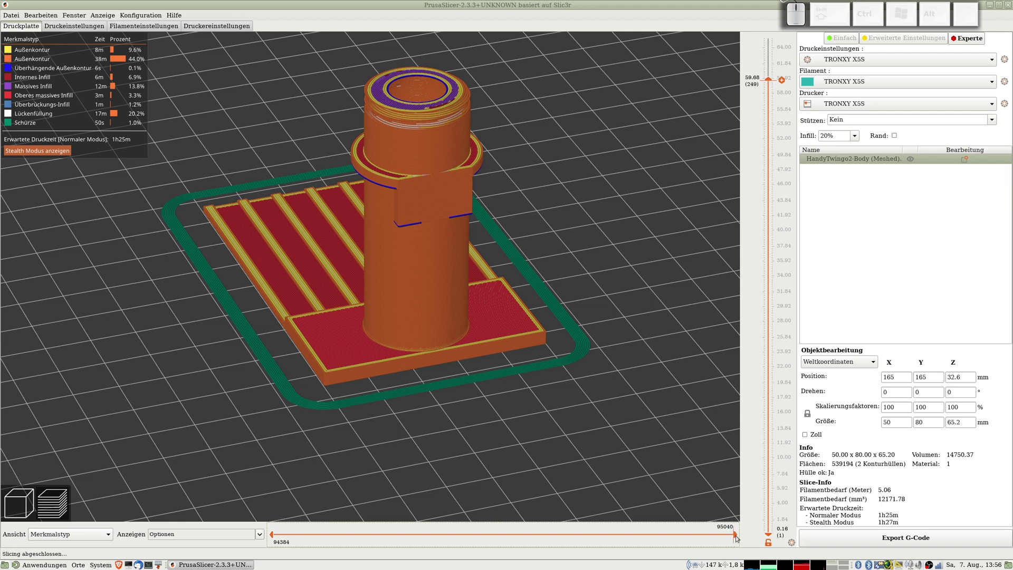
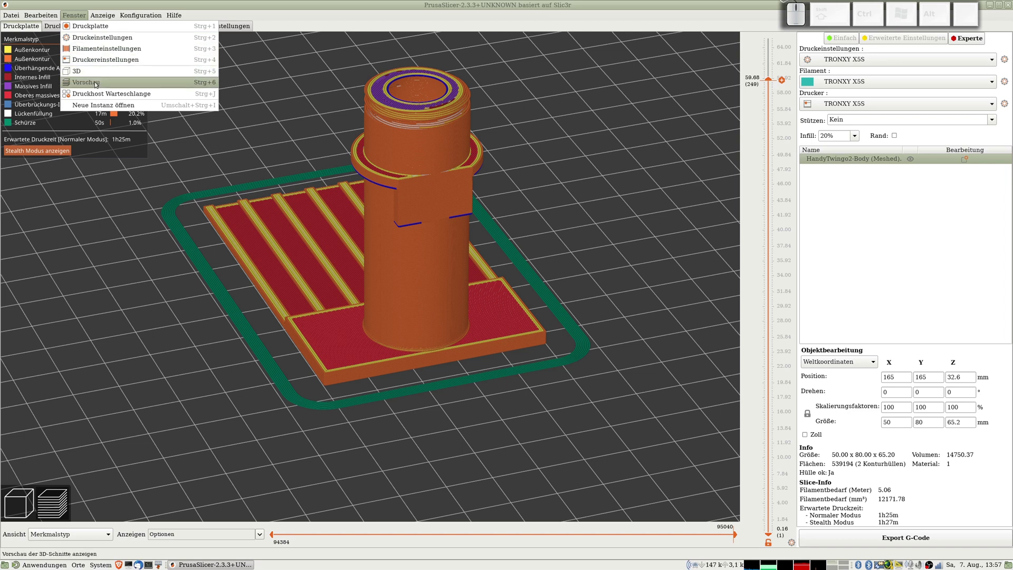
# Step: Switch to the plain 3D view via Fenster, then back to the sliced Vorschau
pyautogui.click(99, 83)
pyautogui.click(82, 16)
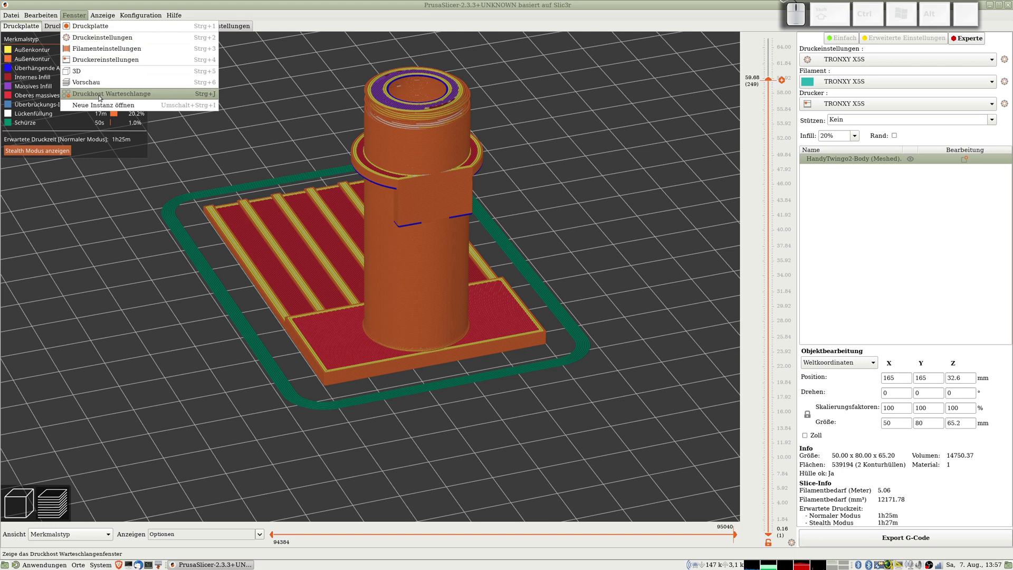
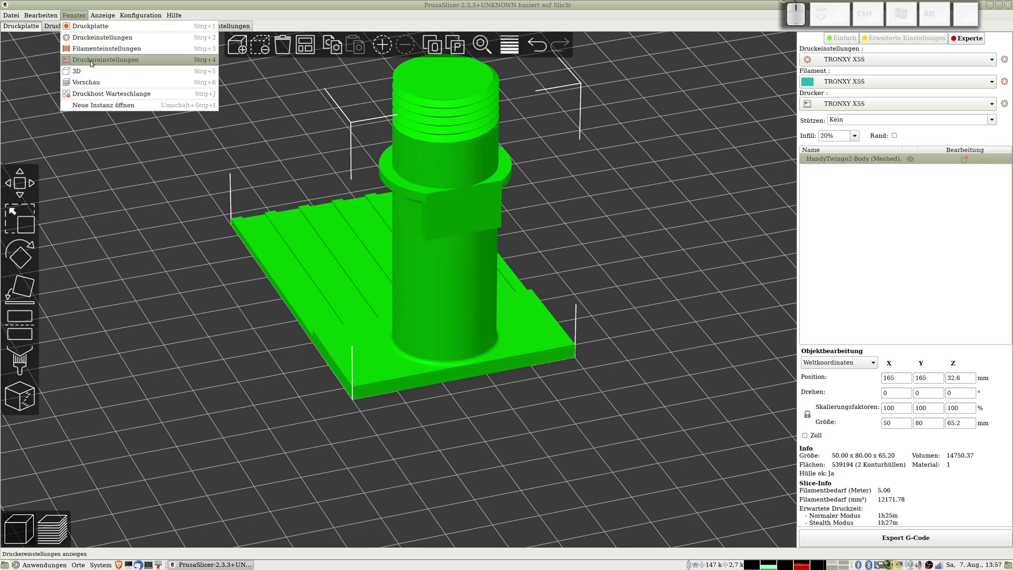
pyautogui.click(94, 84)
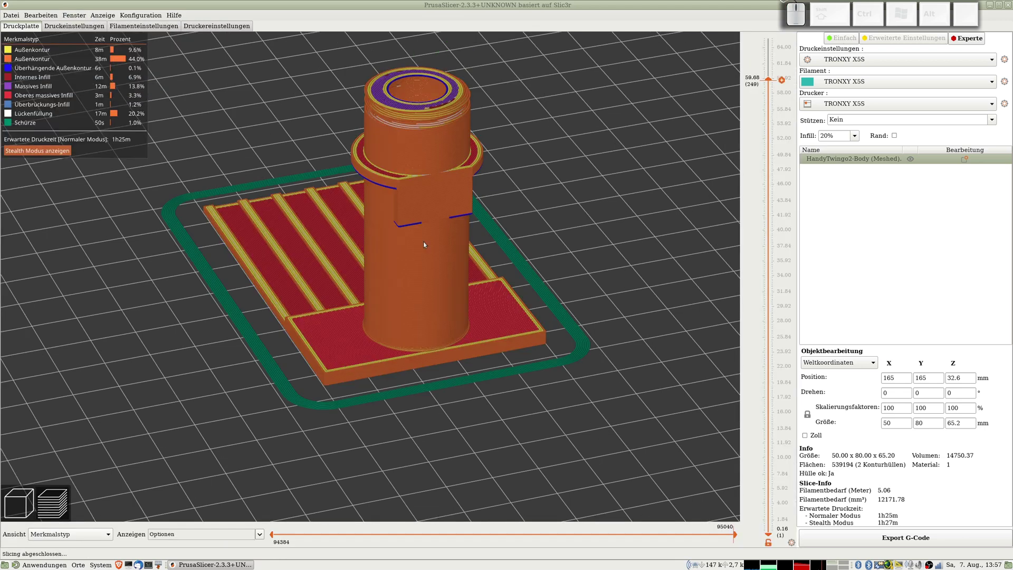
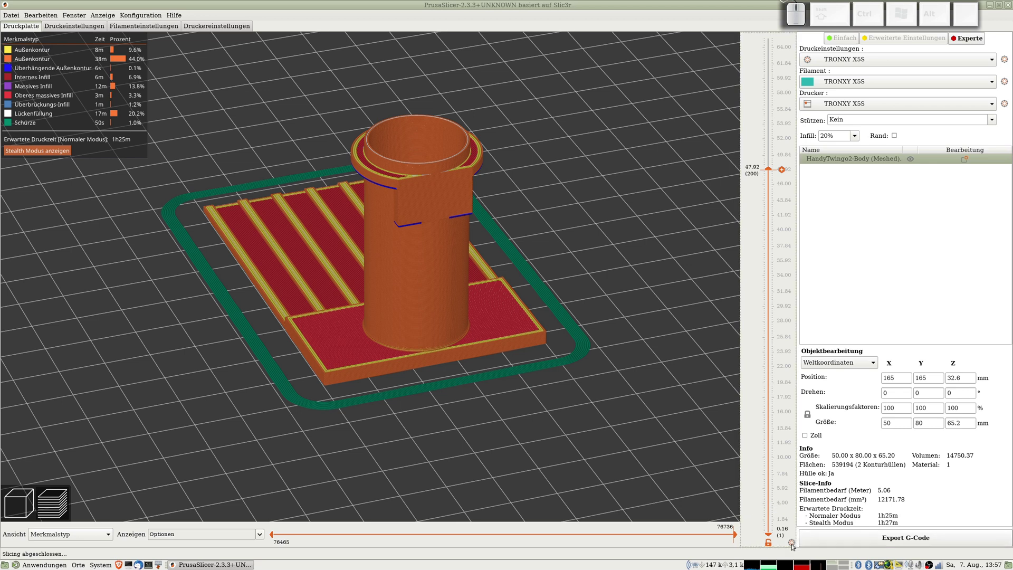
# Step: Try the slider's jump-to-height prompt at 47.92 mm, then show the ruler display options
pyautogui.click(795, 545)
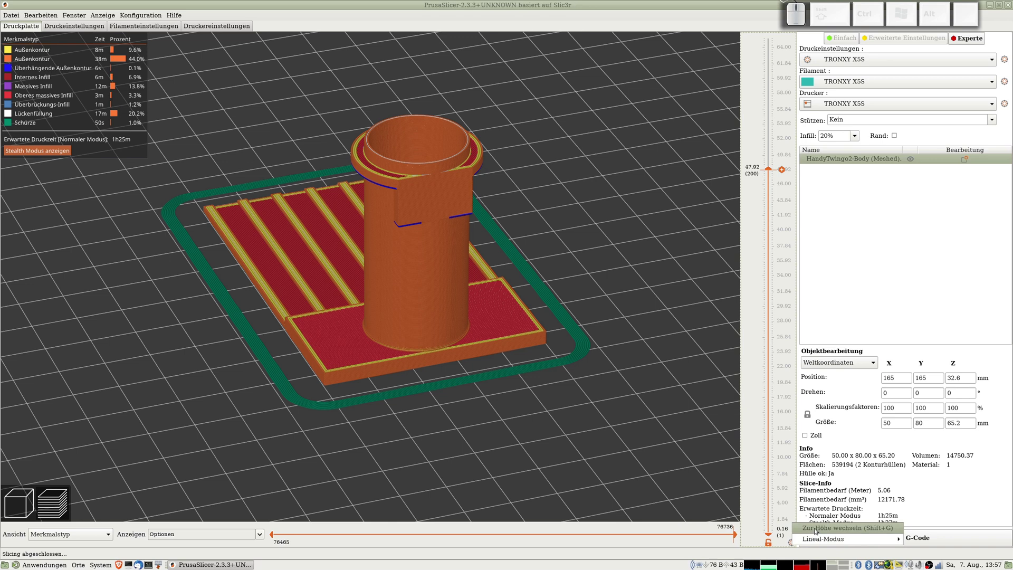
pyautogui.click(818, 530)
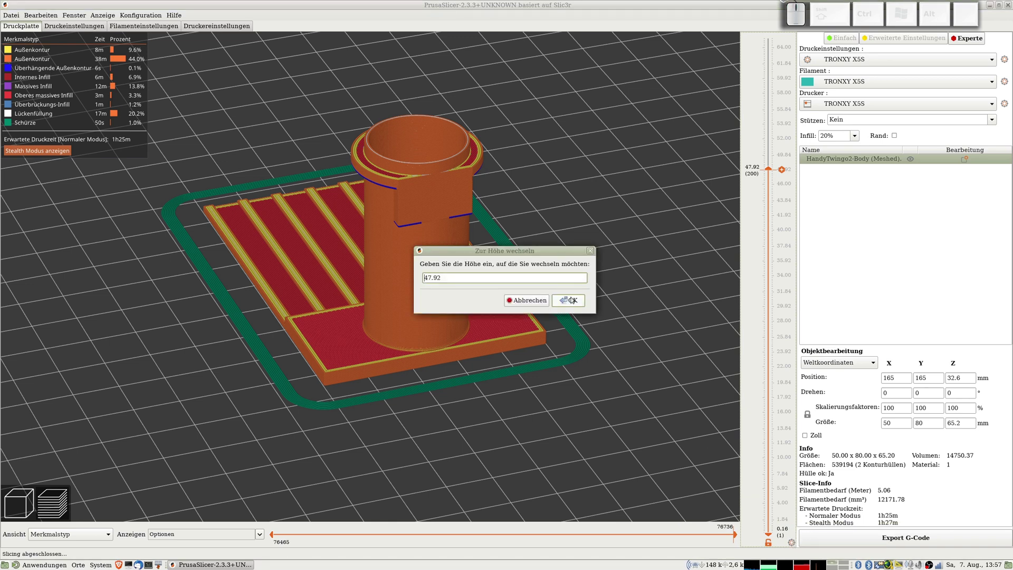
pyautogui.click(571, 302)
pyautogui.click(791, 546)
pyautogui.click(793, 546)
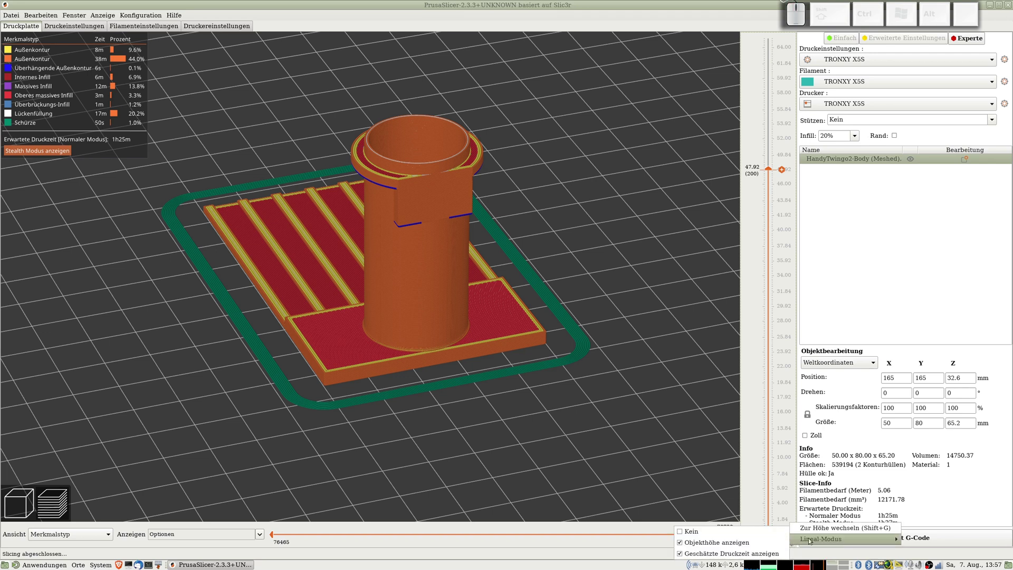
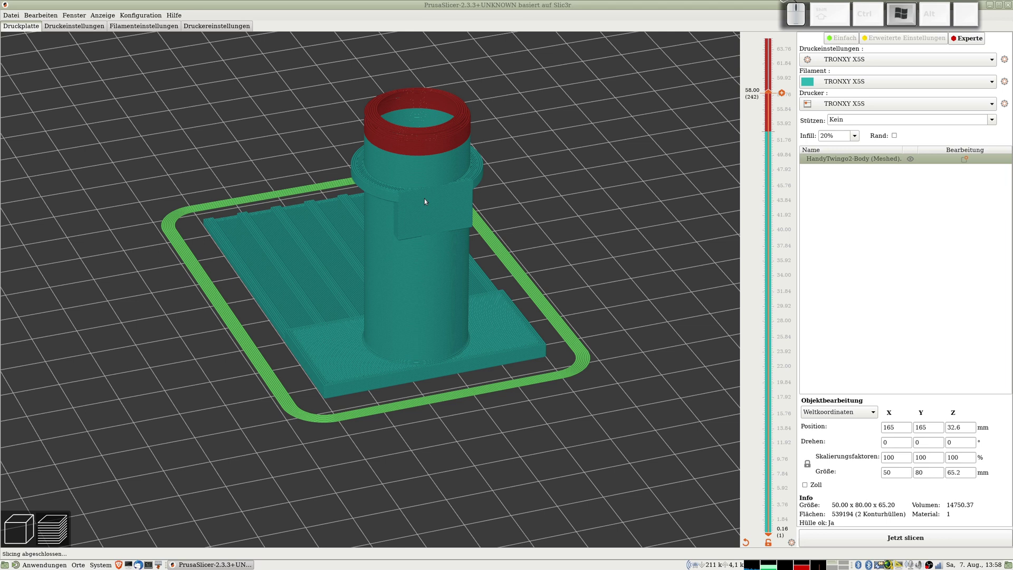
pyautogui.press('super+u')
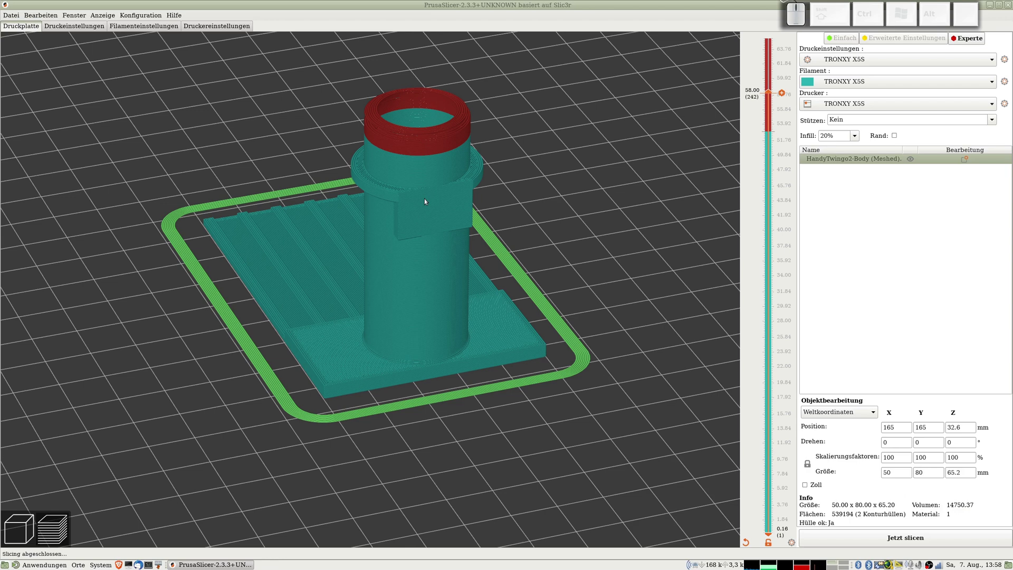
pyautogui.press('super+i')
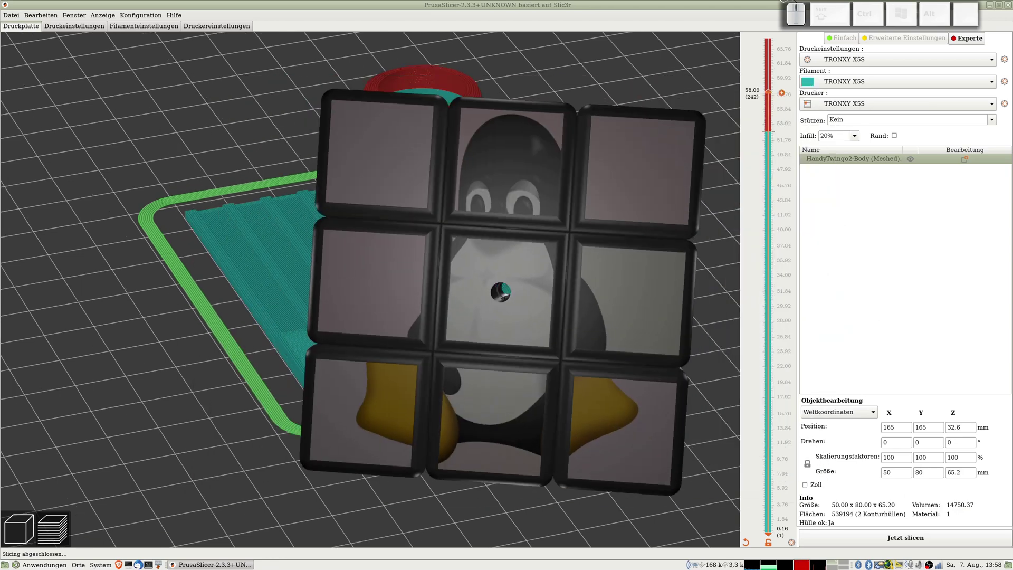